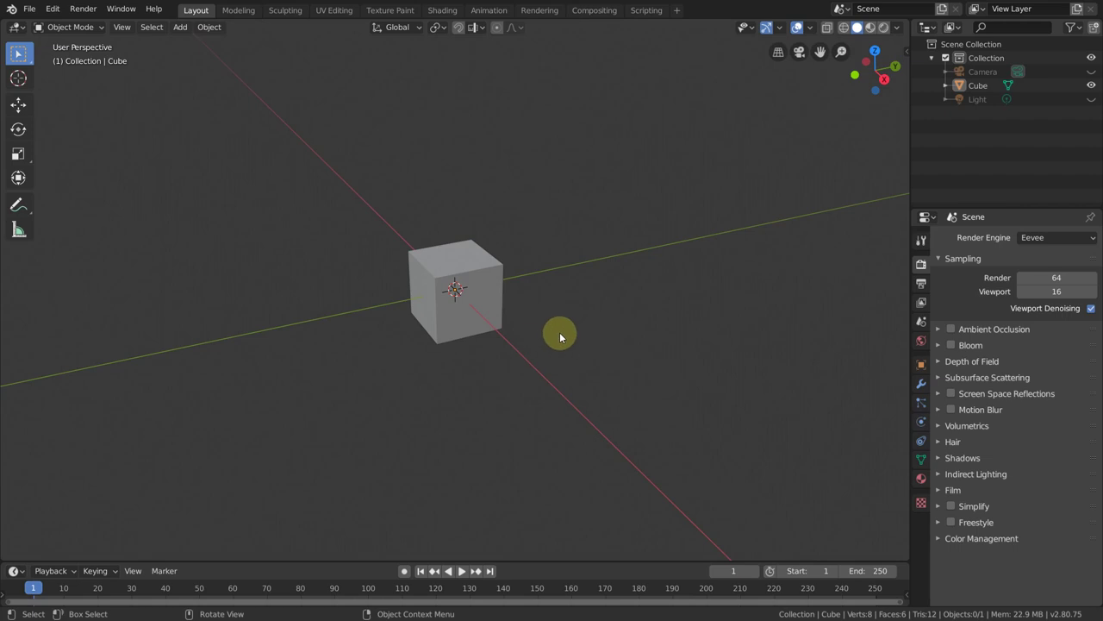
# Separate three selected faces of the cube into a new object via P > Selection and return to Object Mode
pyautogui.press('Tab')
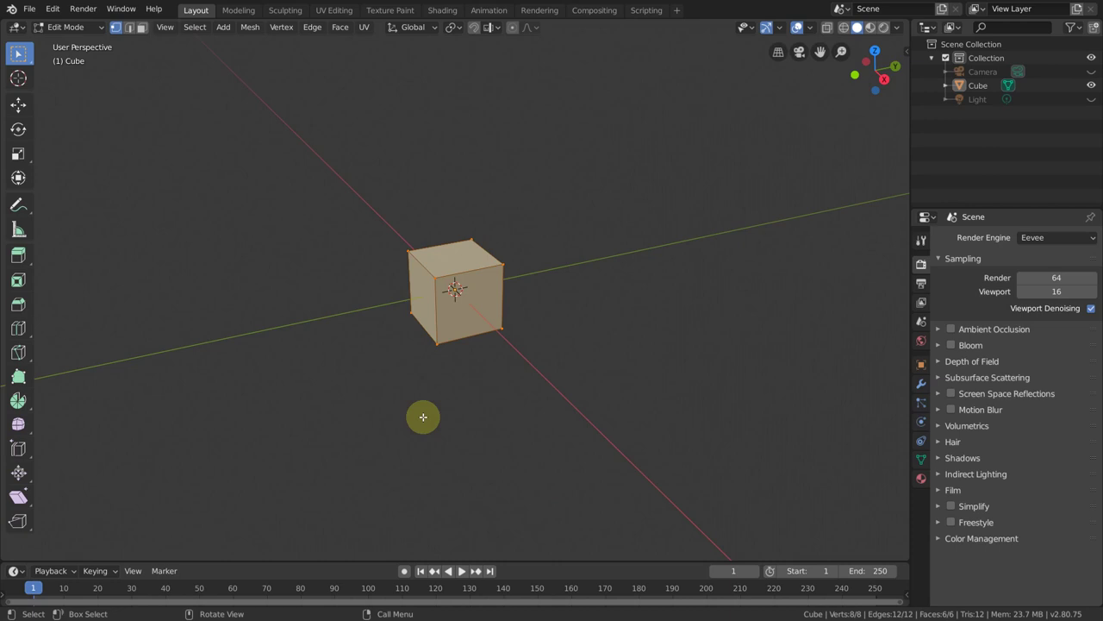
pyautogui.press('3')
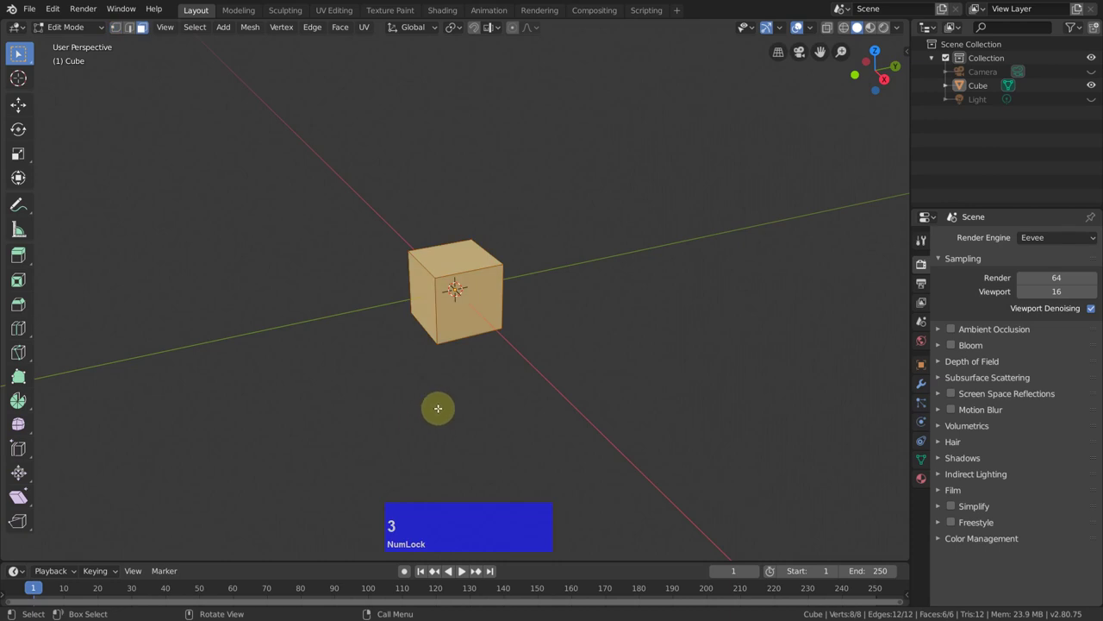
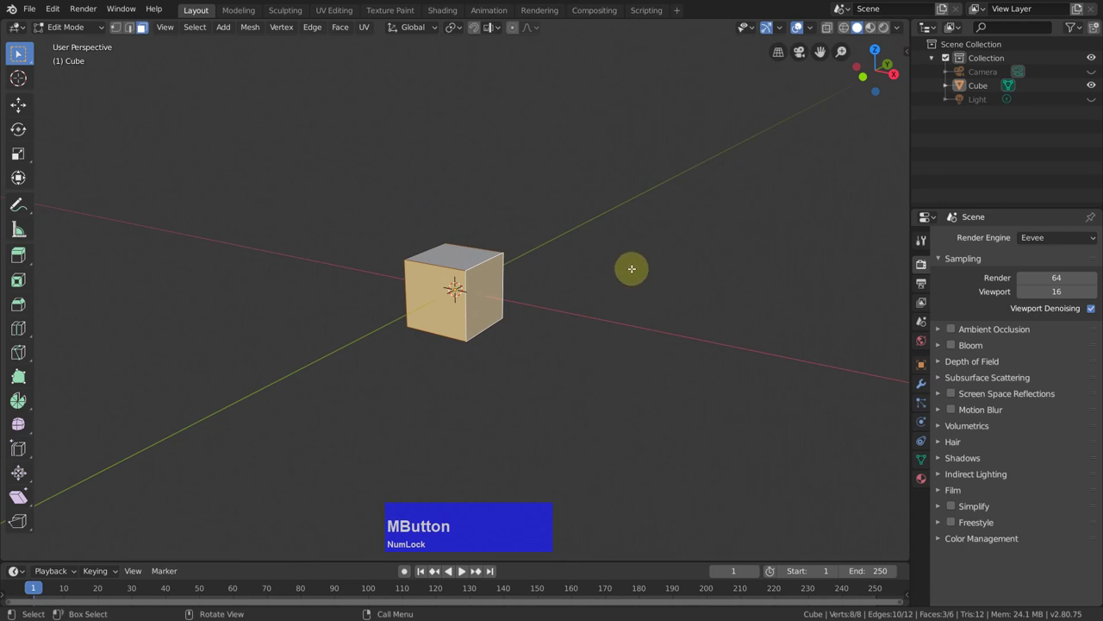
pyautogui.press('p')
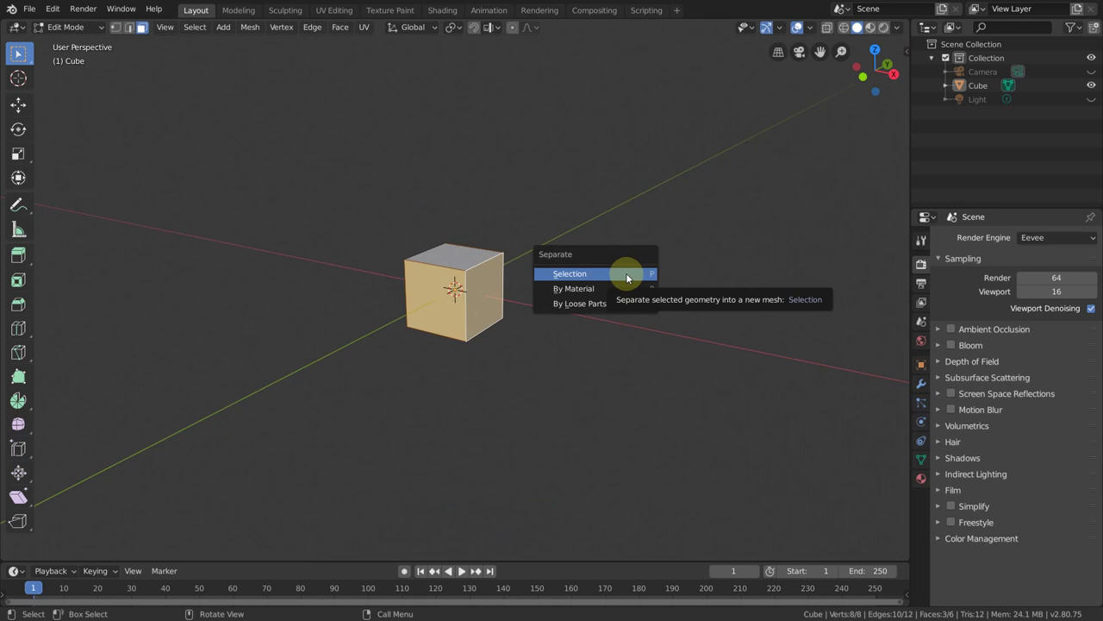
pyautogui.click(634, 280)
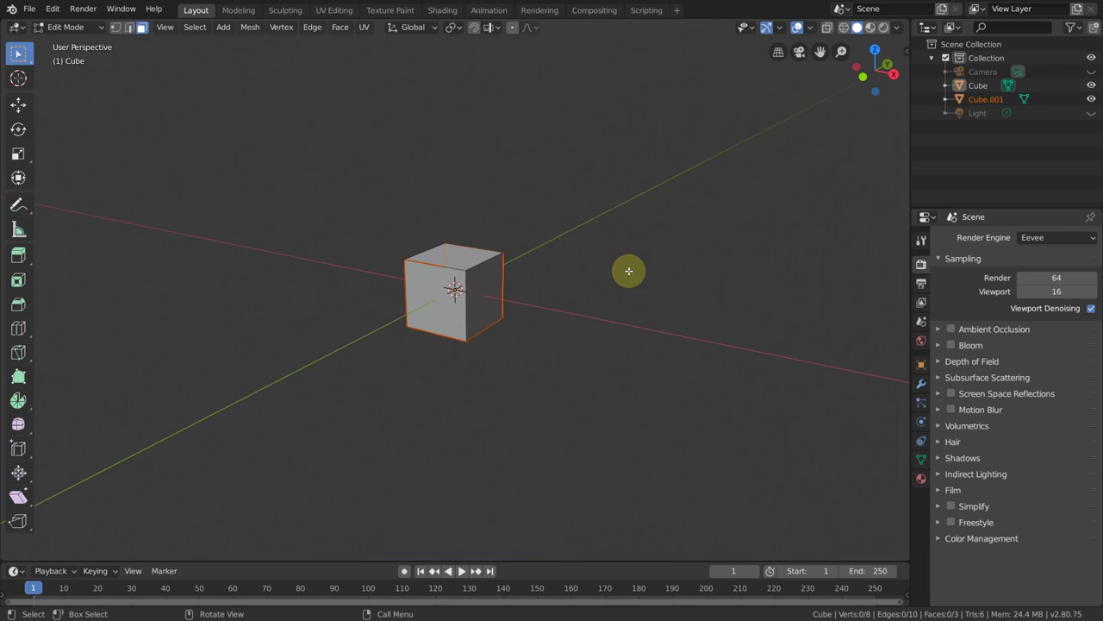
pyautogui.press('Tab')
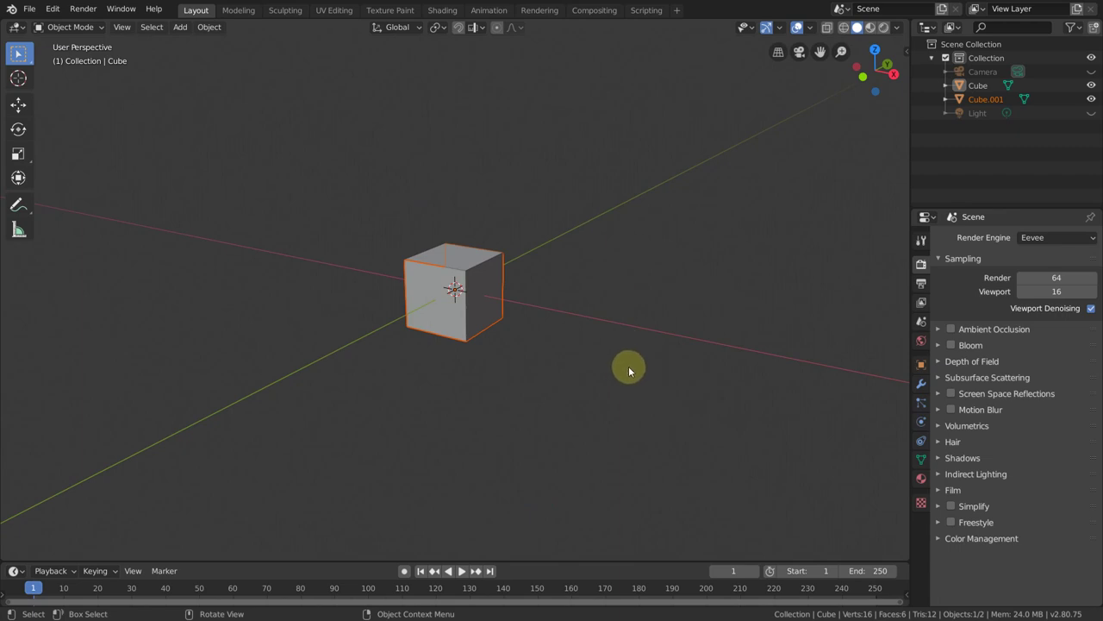
# Select both cube pieces and add level-3 subdivision (Ctrl+3) to them
pyautogui.press('a')
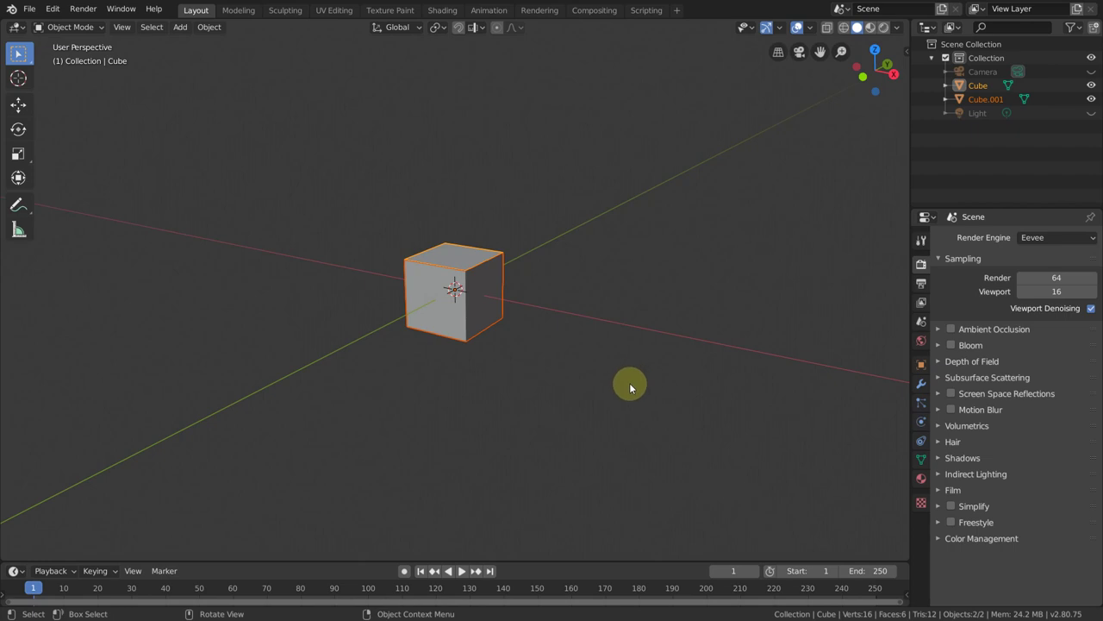
pyautogui.press('ctrl+Num_Lock')
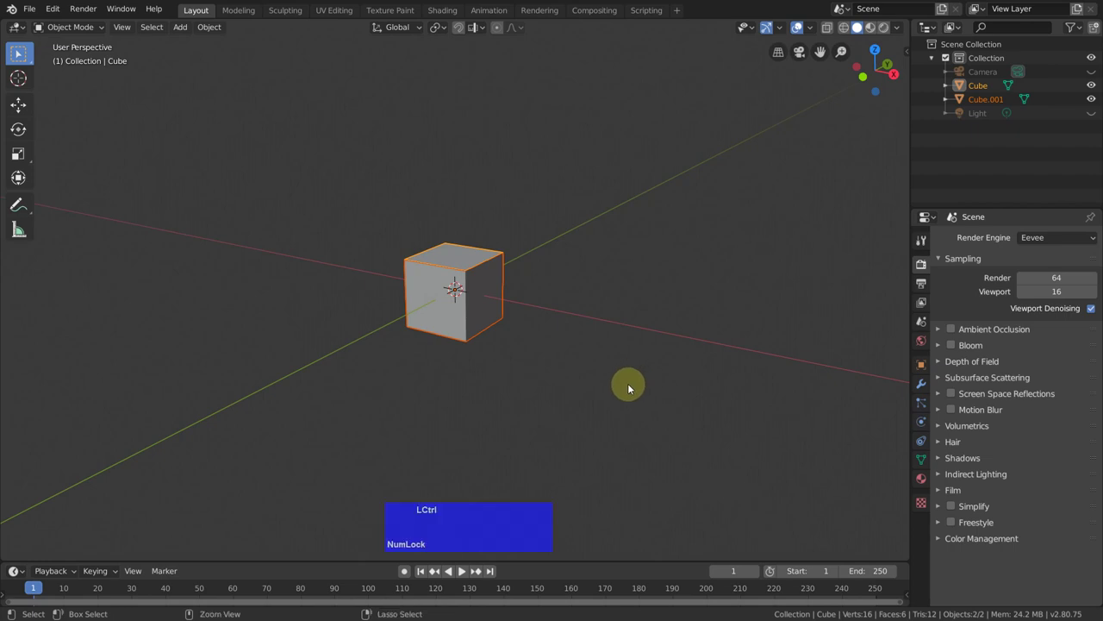
pyautogui.press('3')
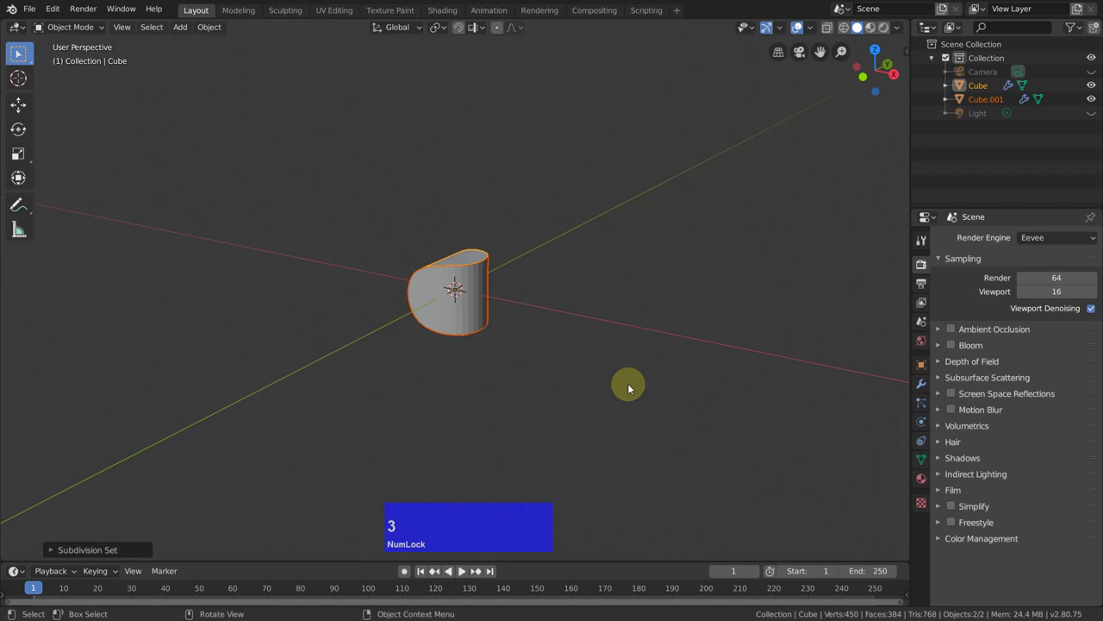
pyautogui.middleClick(581, 318)
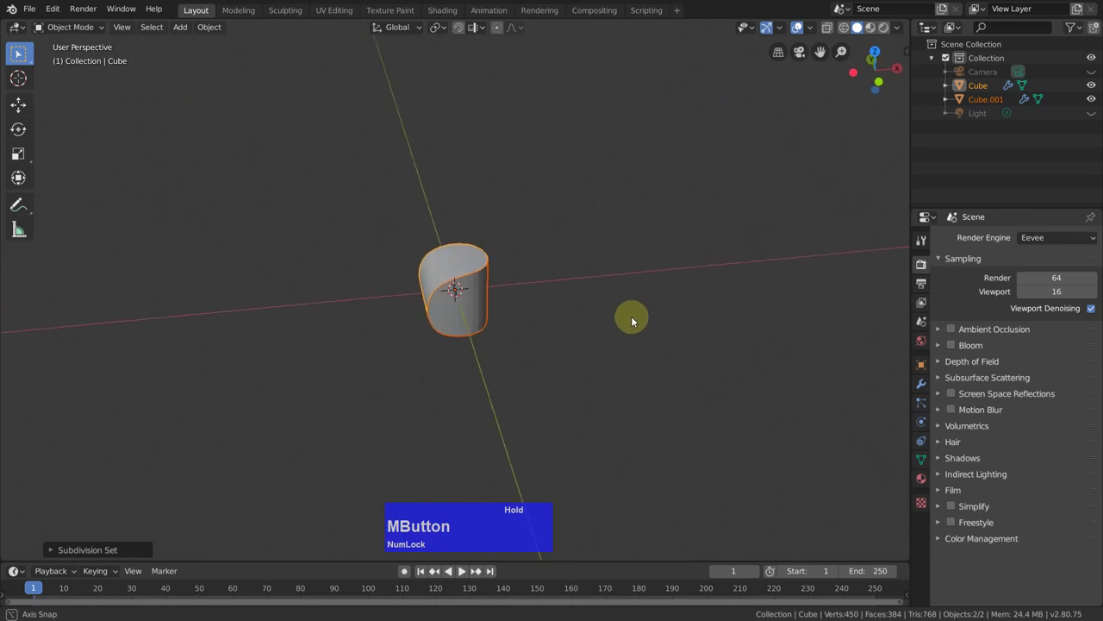
# Remove the separated second piece and apply the Subdivision Surface modifier on the remaining Cube
pyautogui.press('ctrl+j')
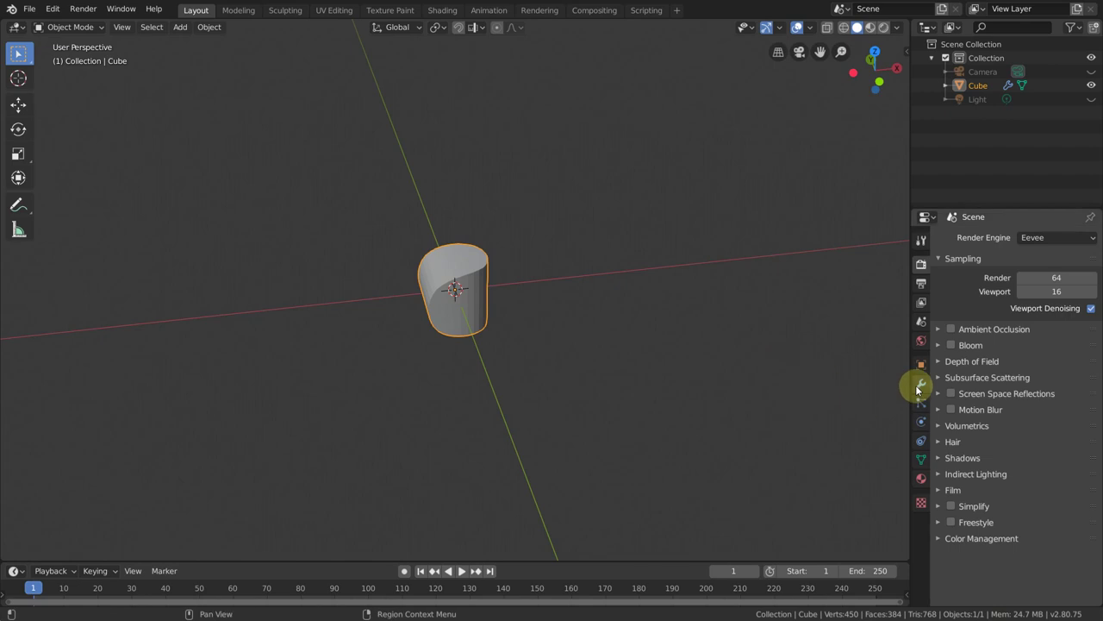
pyautogui.click(928, 390)
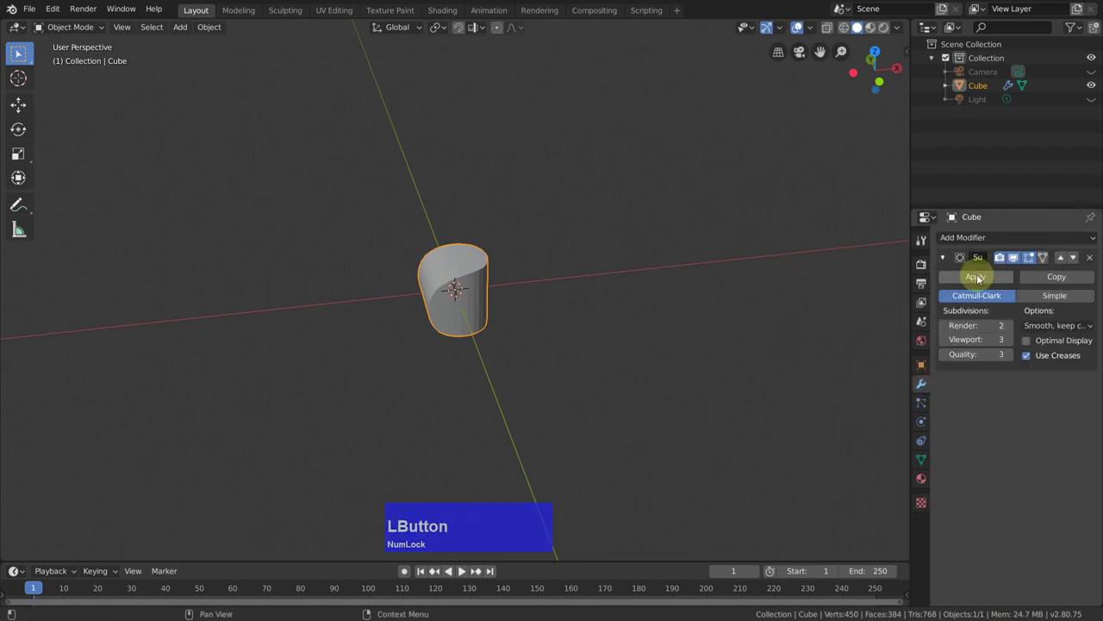
pyautogui.click(984, 274)
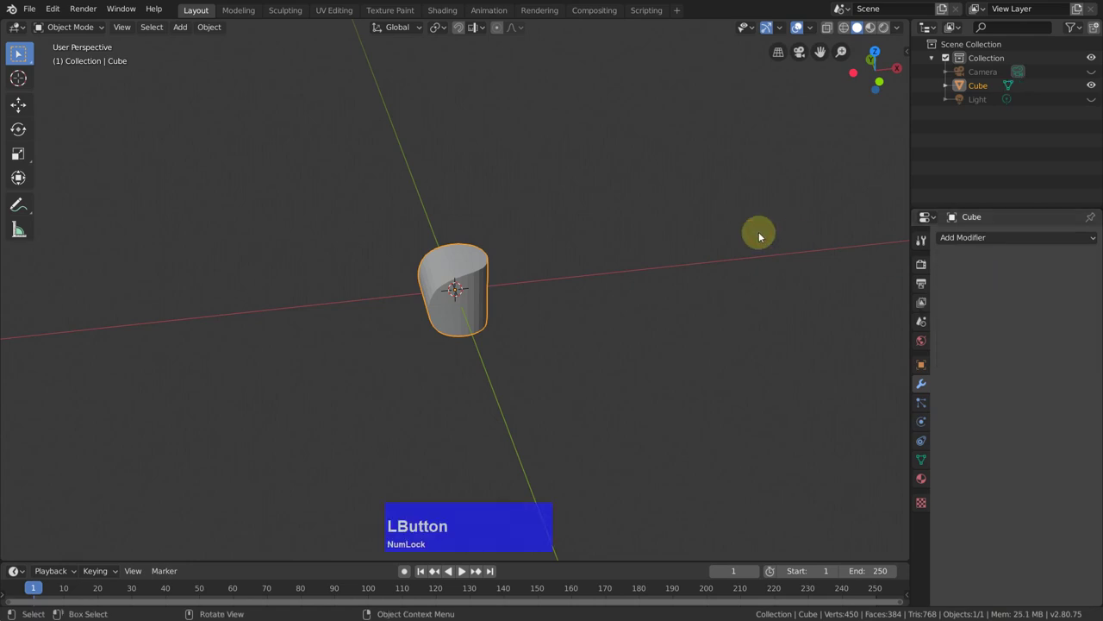
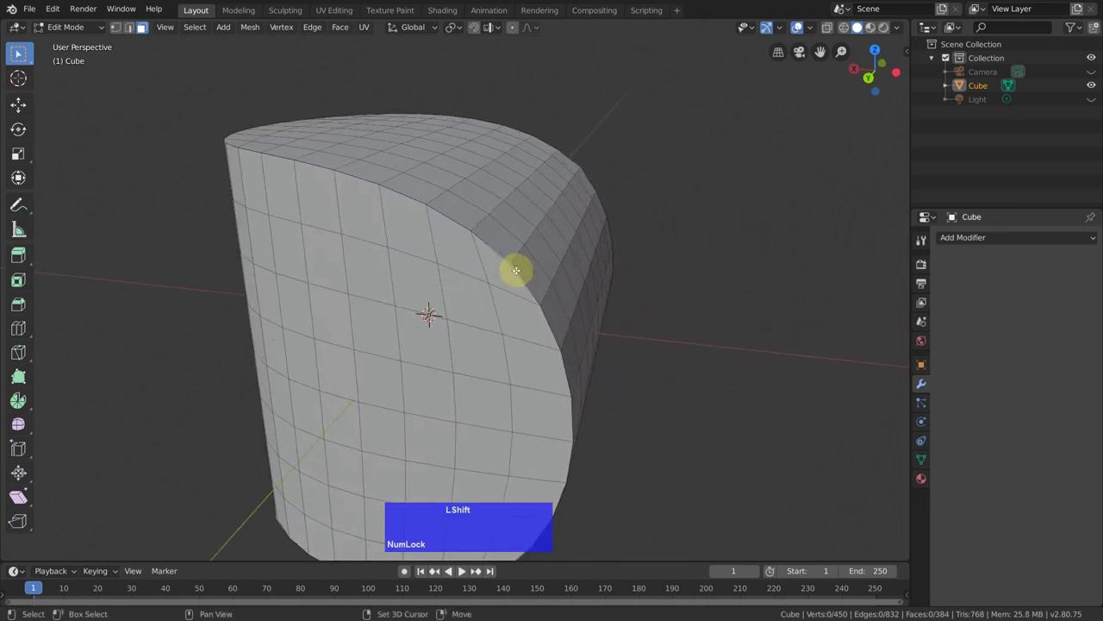
# Zoom in on the subdivided mesh and grab a vertex on the curved edge to nudge it
pyautogui.scroll(3)
pyautogui.scroll(-3)
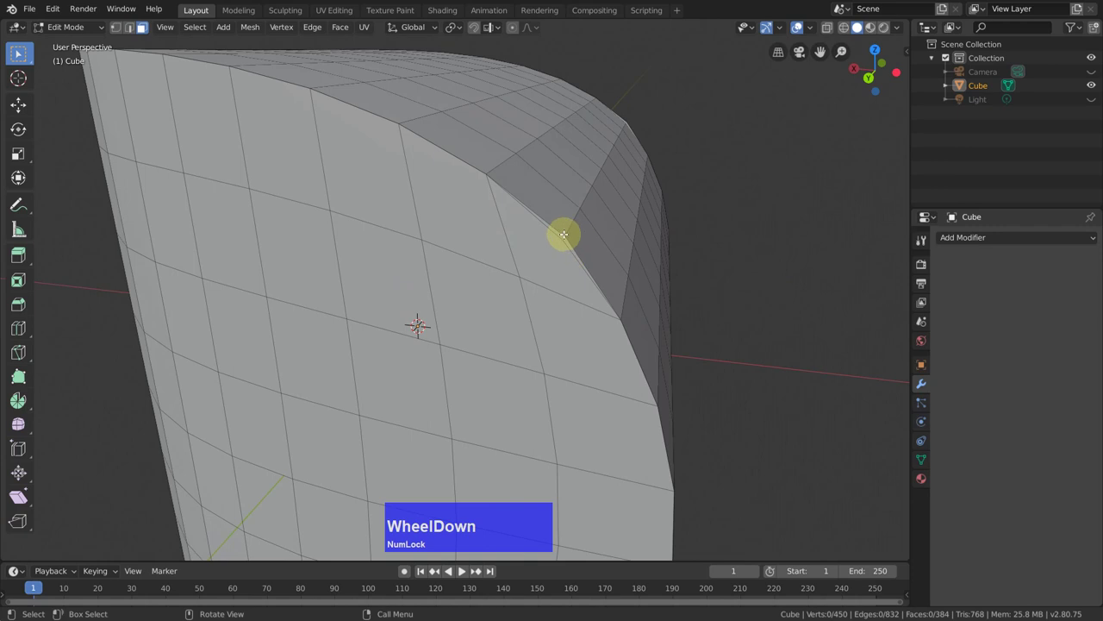
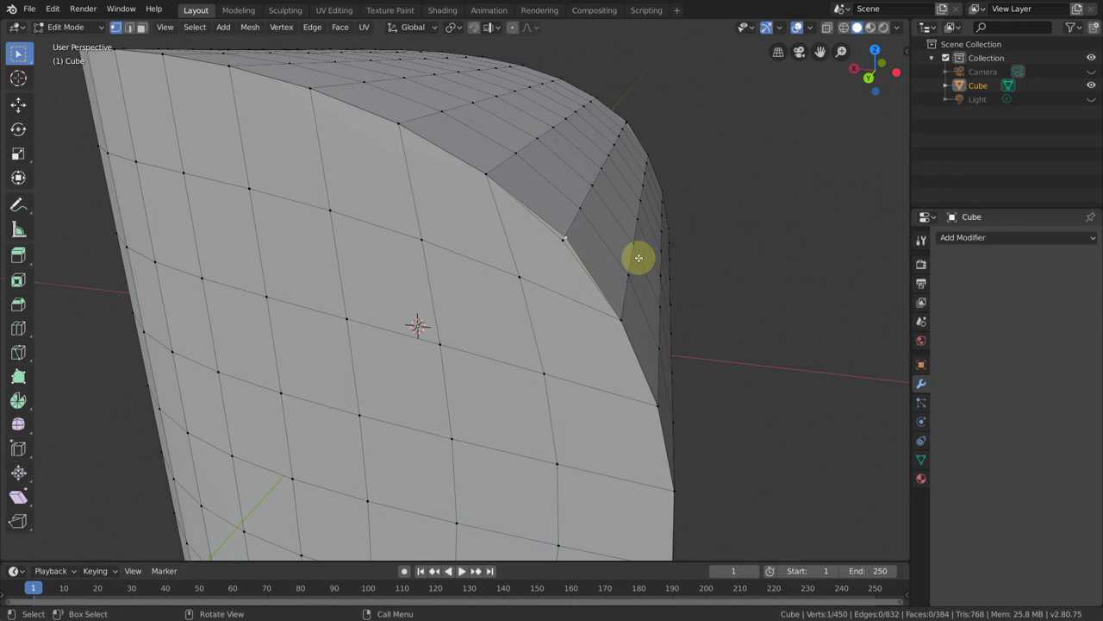
pyautogui.press('g')
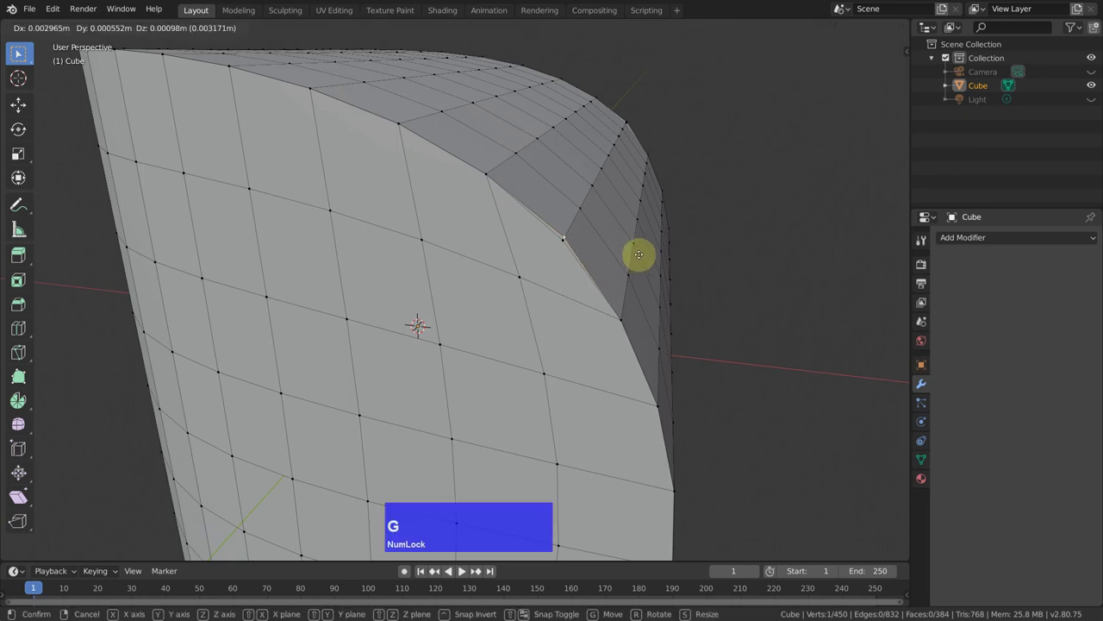
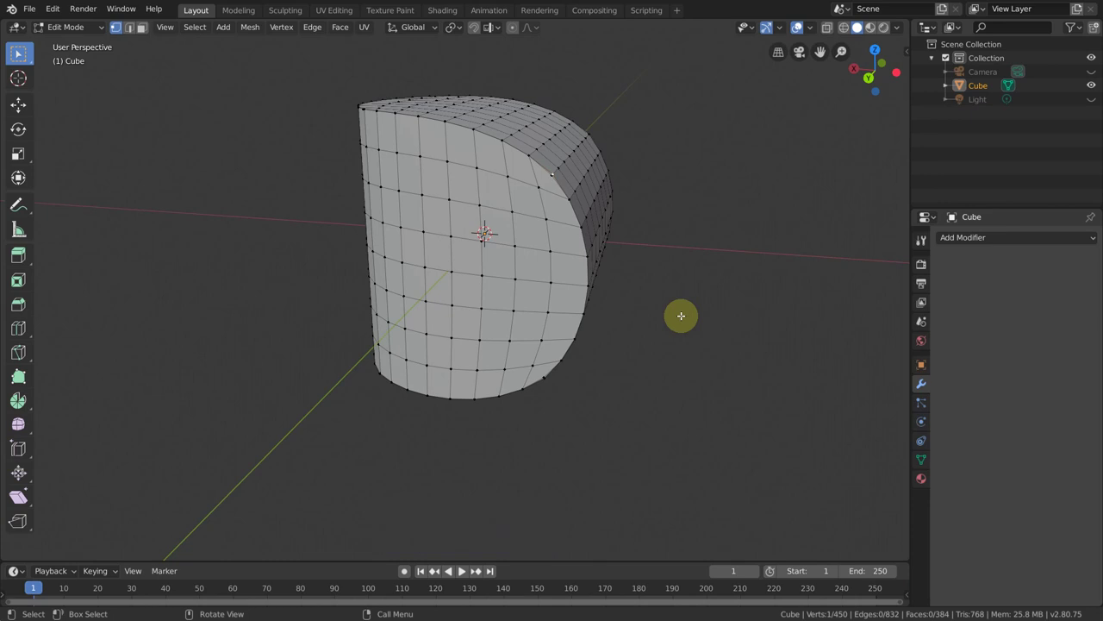
# Select the whole mesh and run Merge by Distance from Quick Favorites, removing 56 duplicate vertices
pyautogui.press('a')
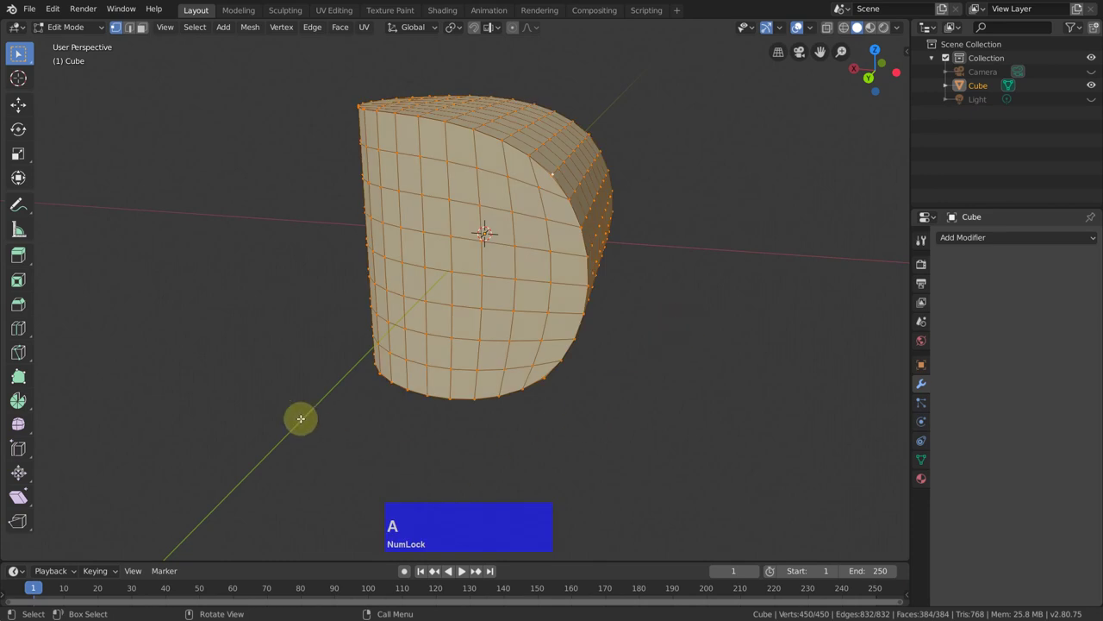
pyautogui.press('q')
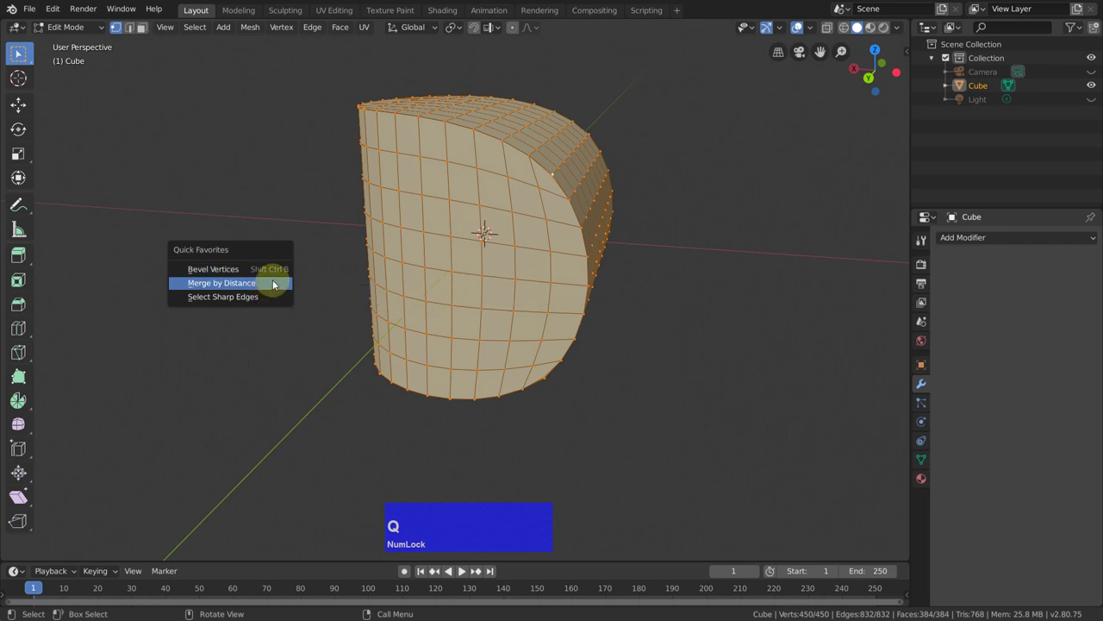
pyautogui.click(274, 281)
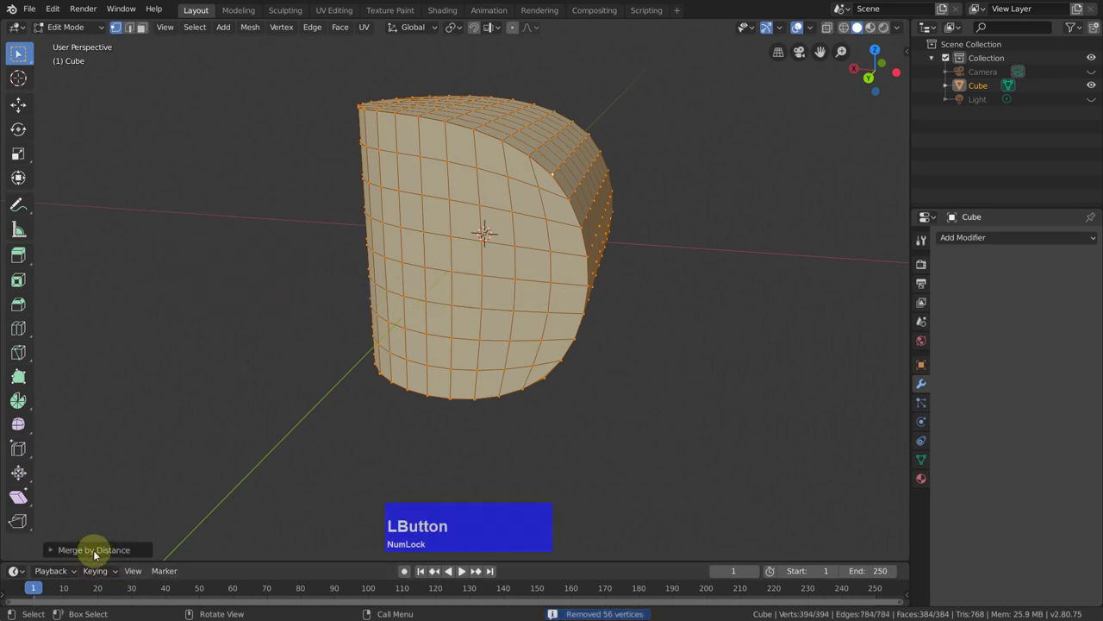
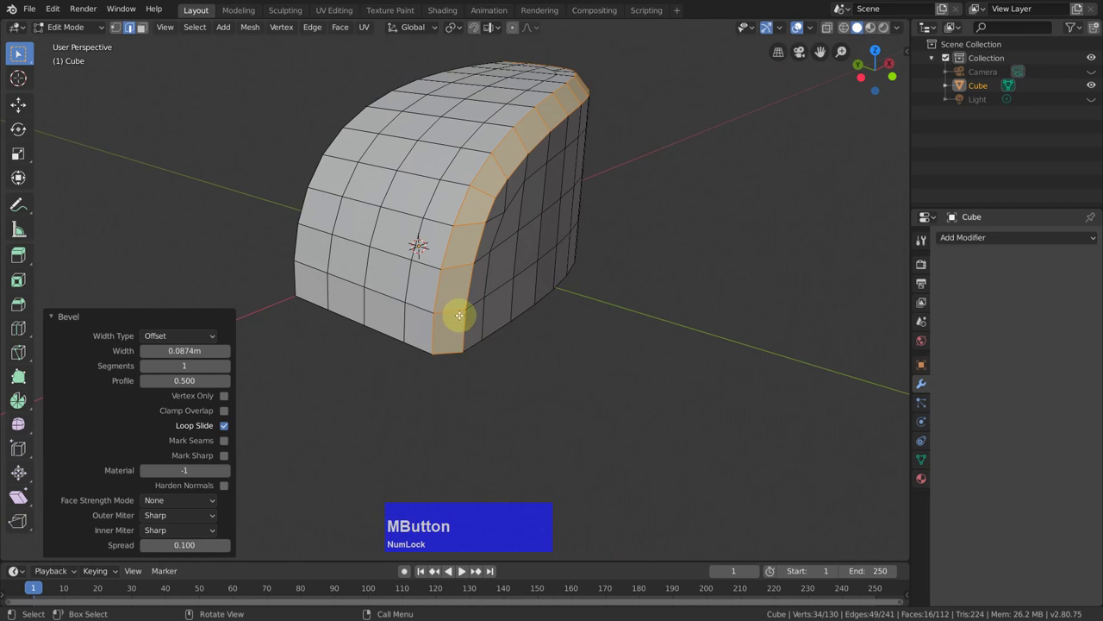
# Add three loop cuts through the cube's bevelled strip, bringing the mesh to 181 vertices
pyautogui.press('ctrl+Num_Lock')
pyautogui.press('ctrl+r')
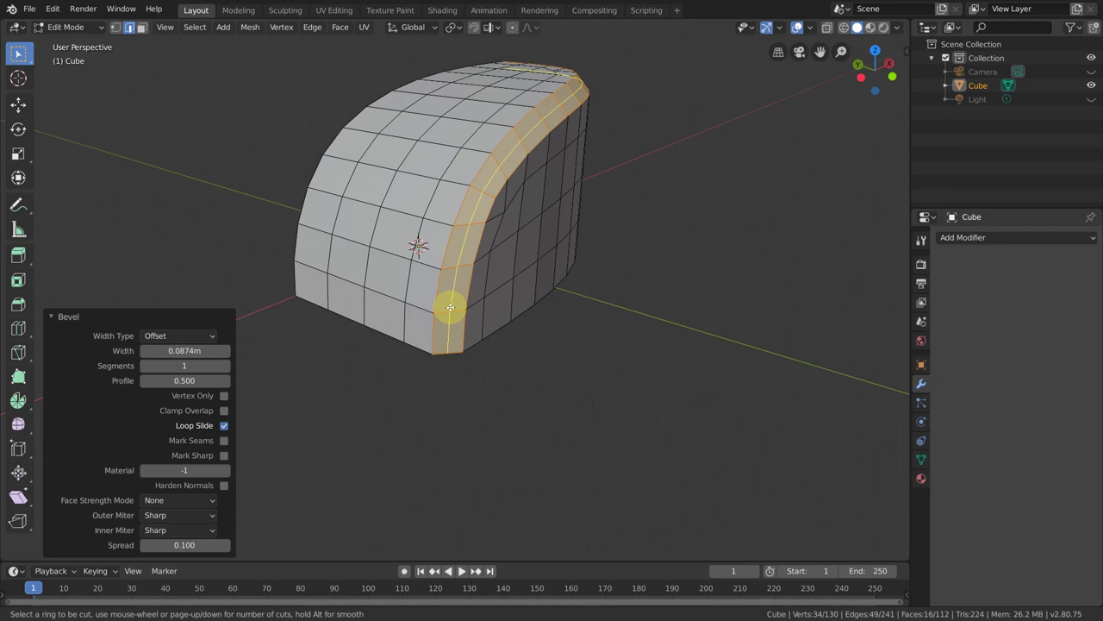
pyautogui.scroll(3)
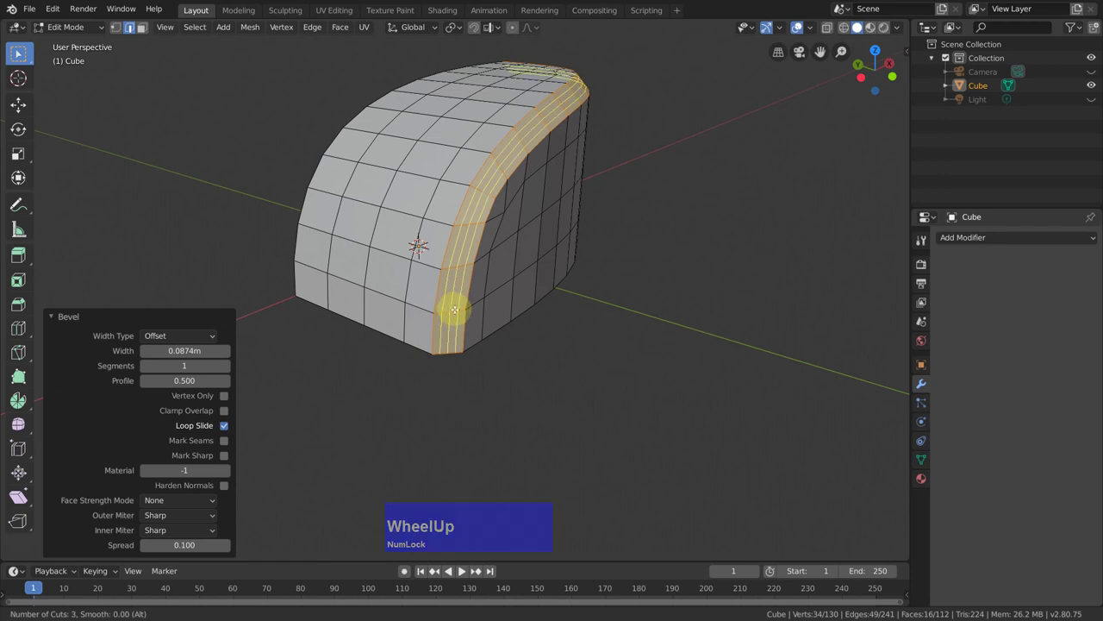
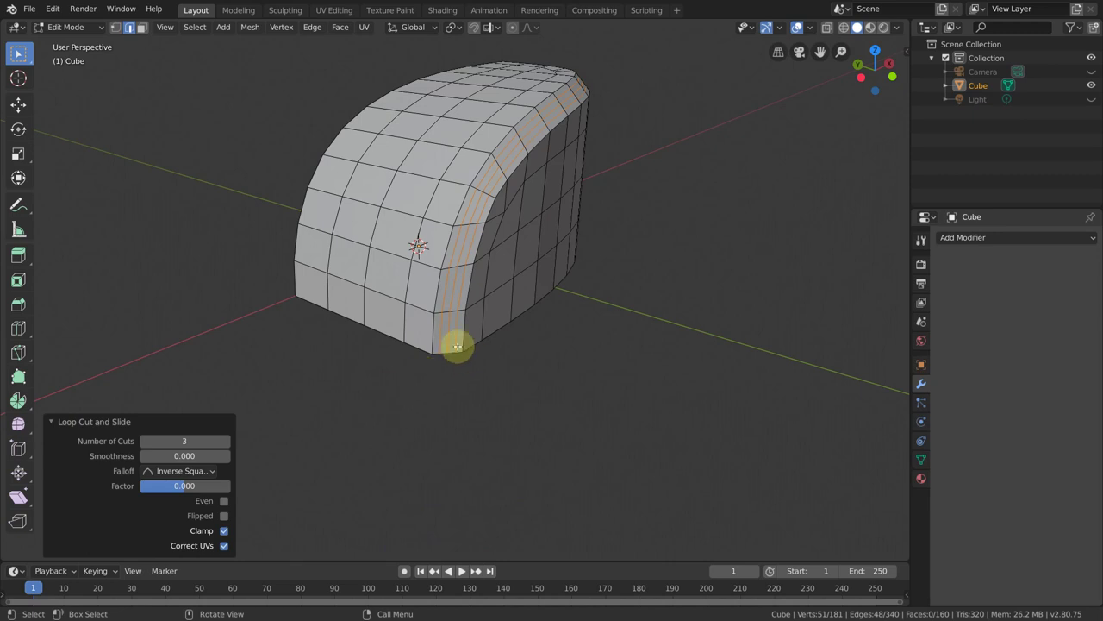
pyautogui.press('2')
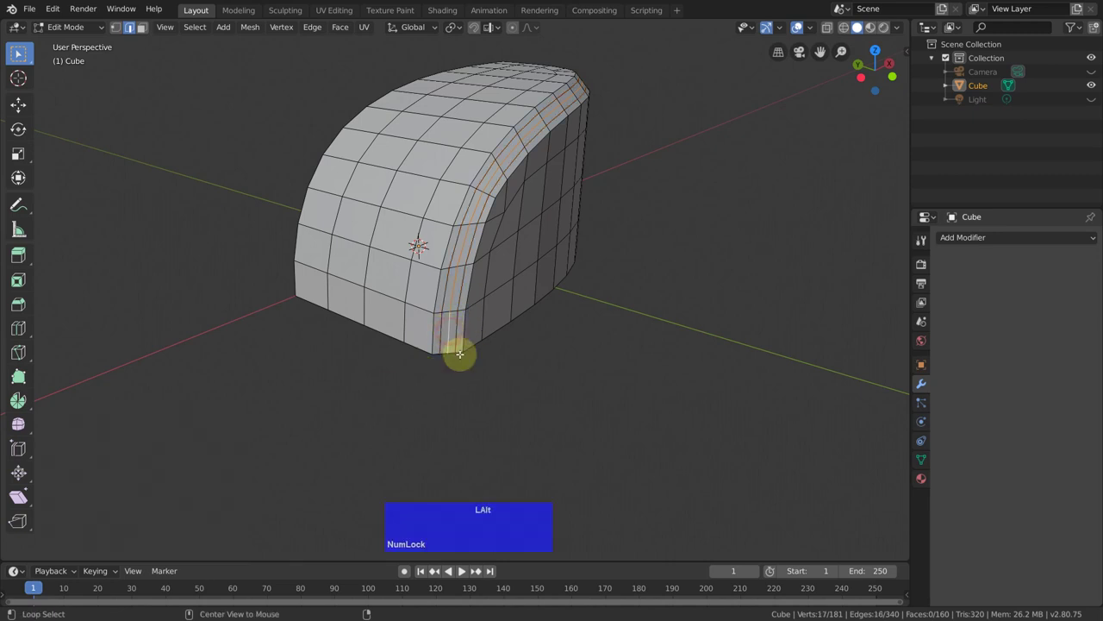
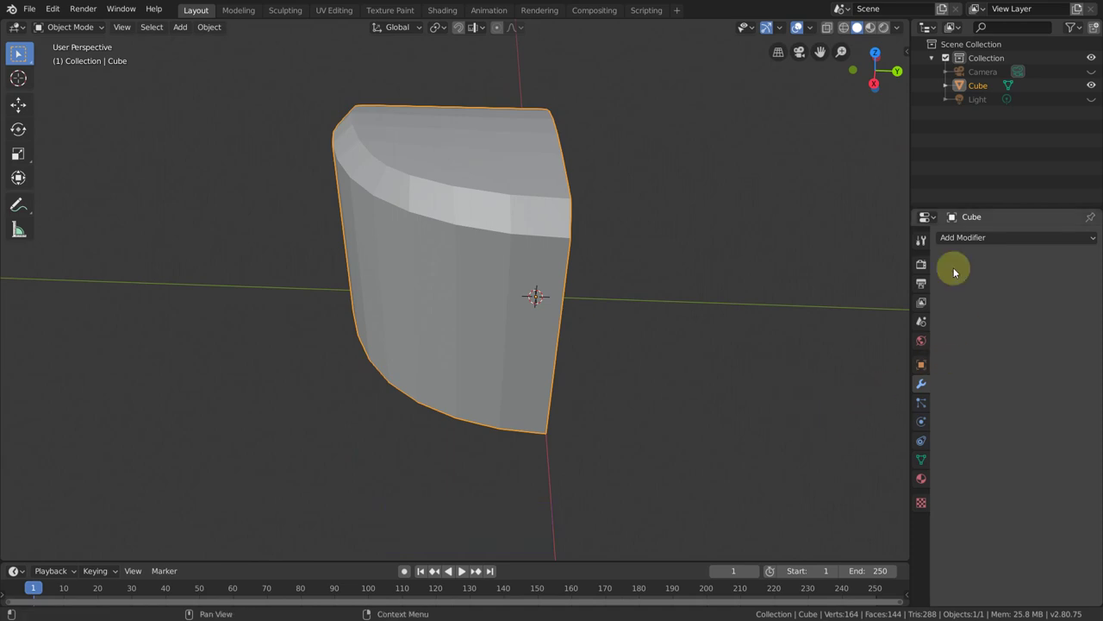
# Add a Mirror modifier to the quarter piece with Y and Z enabled and X switched off
pyautogui.click(963, 243)
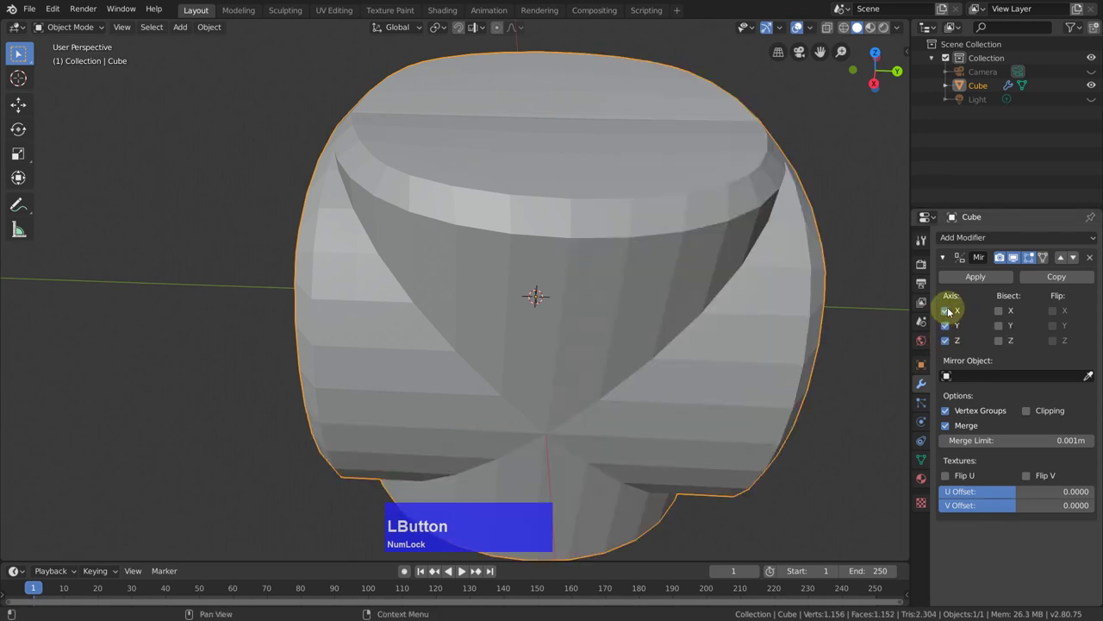
pyautogui.middleClick(742, 340)
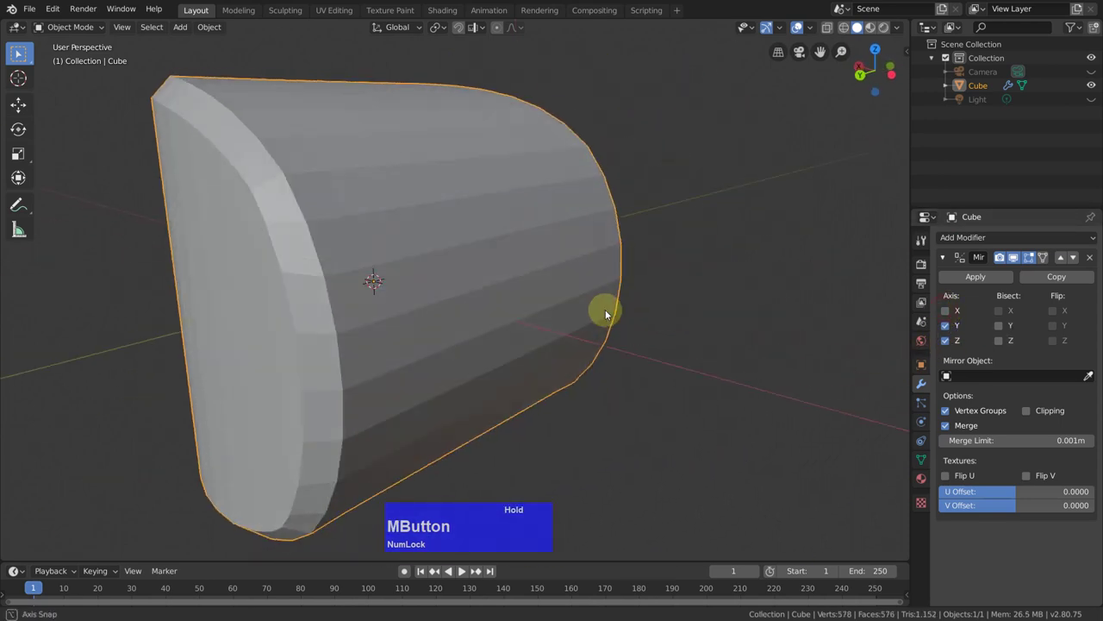
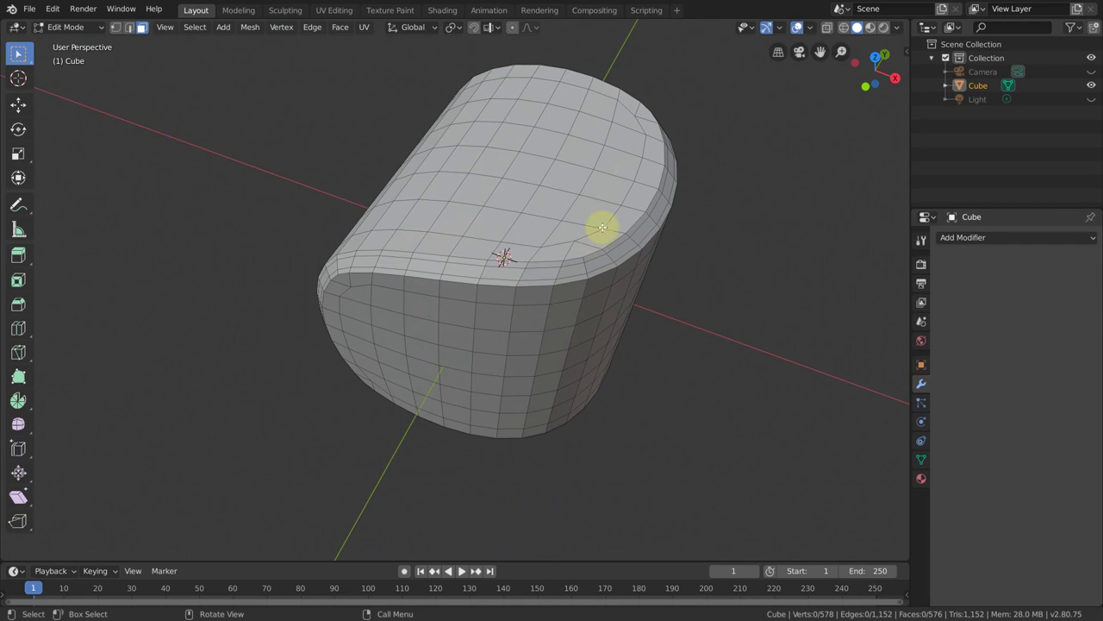
# Shade the whole capsule smooth, subdivide it once and dissolve the stray edge loop
pyautogui.press('a')
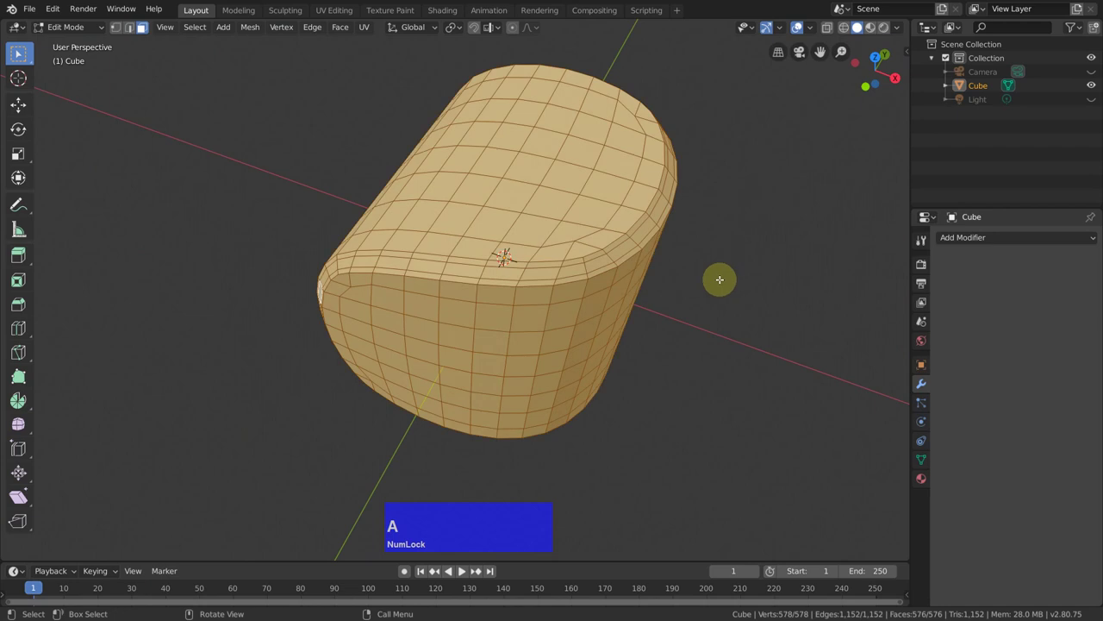
pyautogui.rightClick(736, 239)
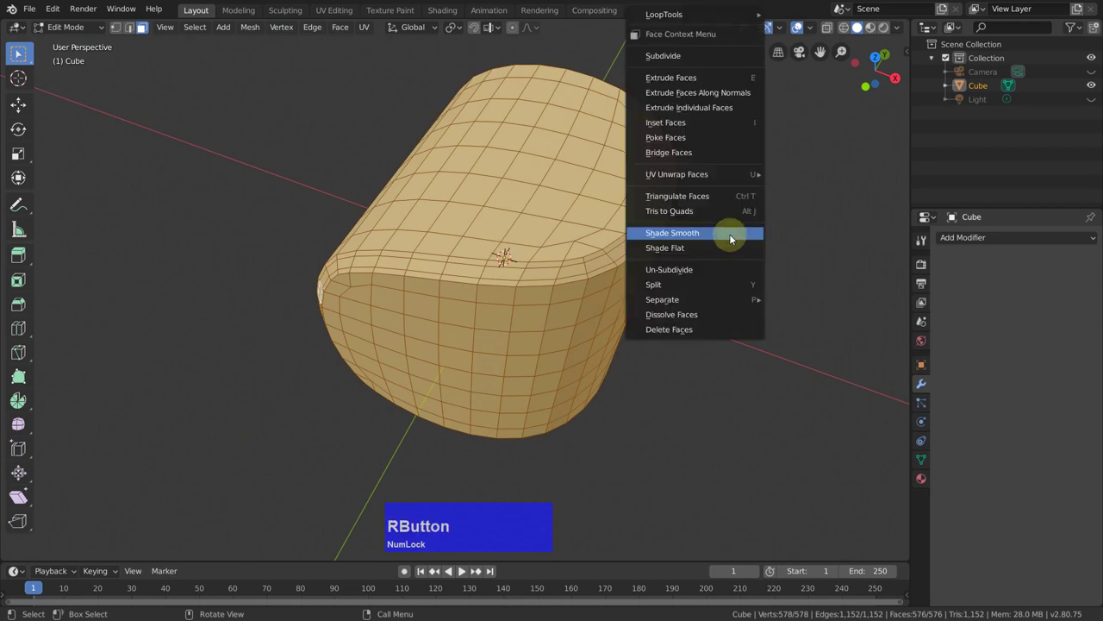
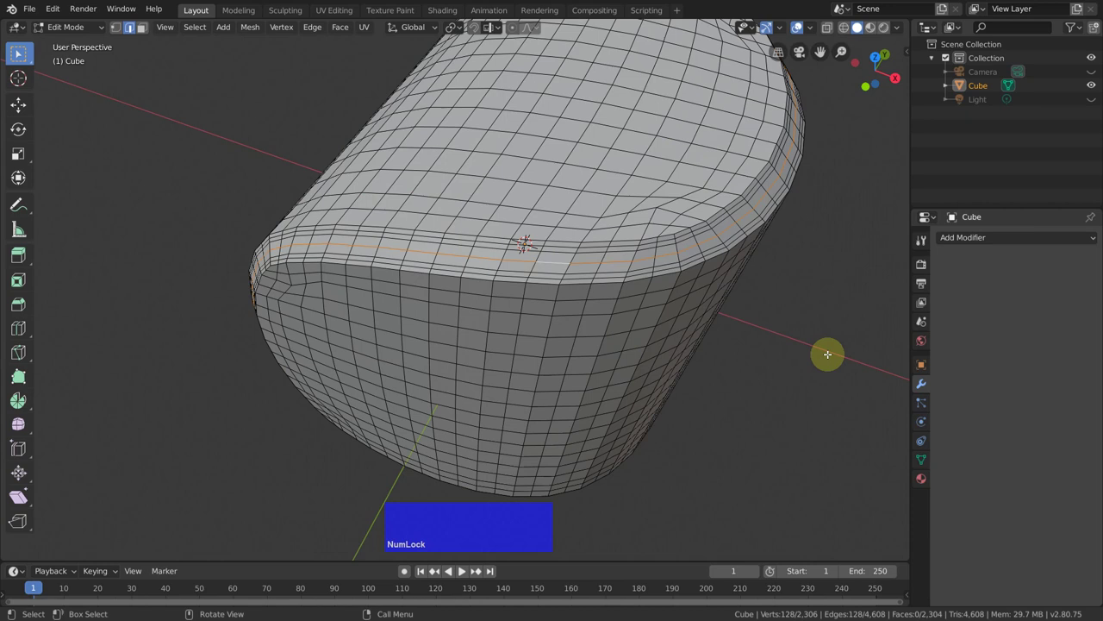
pyautogui.rightClick(830, 355)
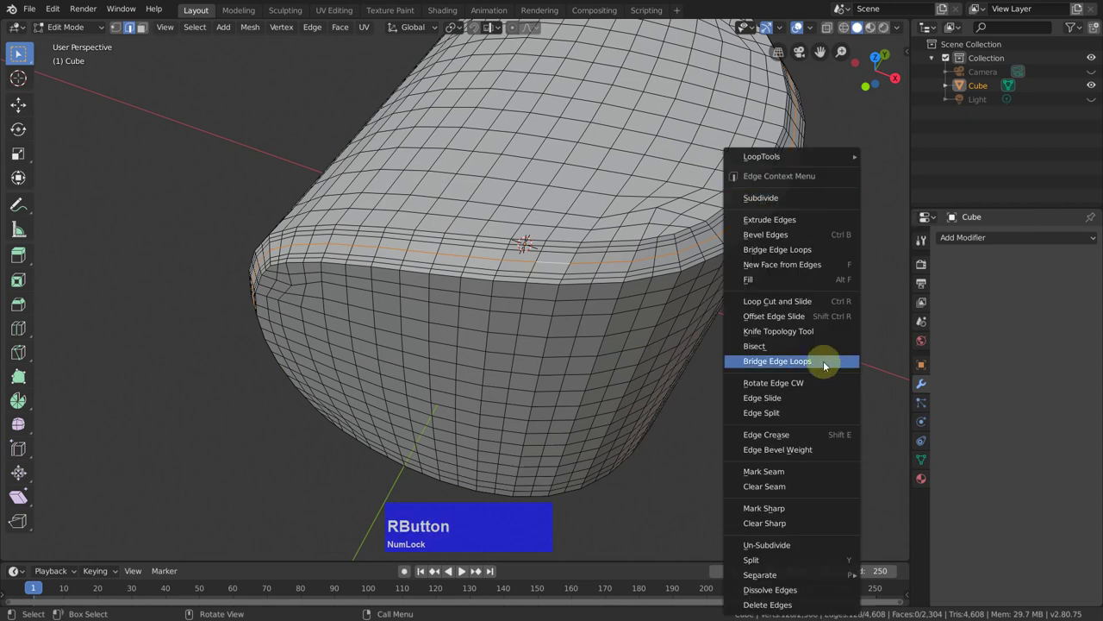
pyautogui.click(800, 590)
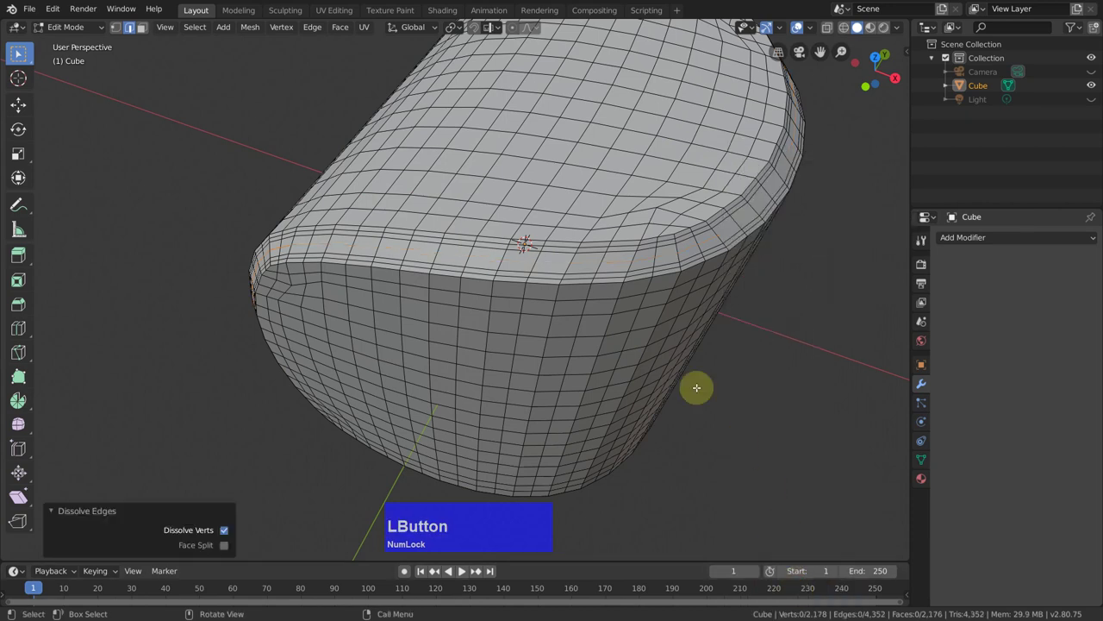
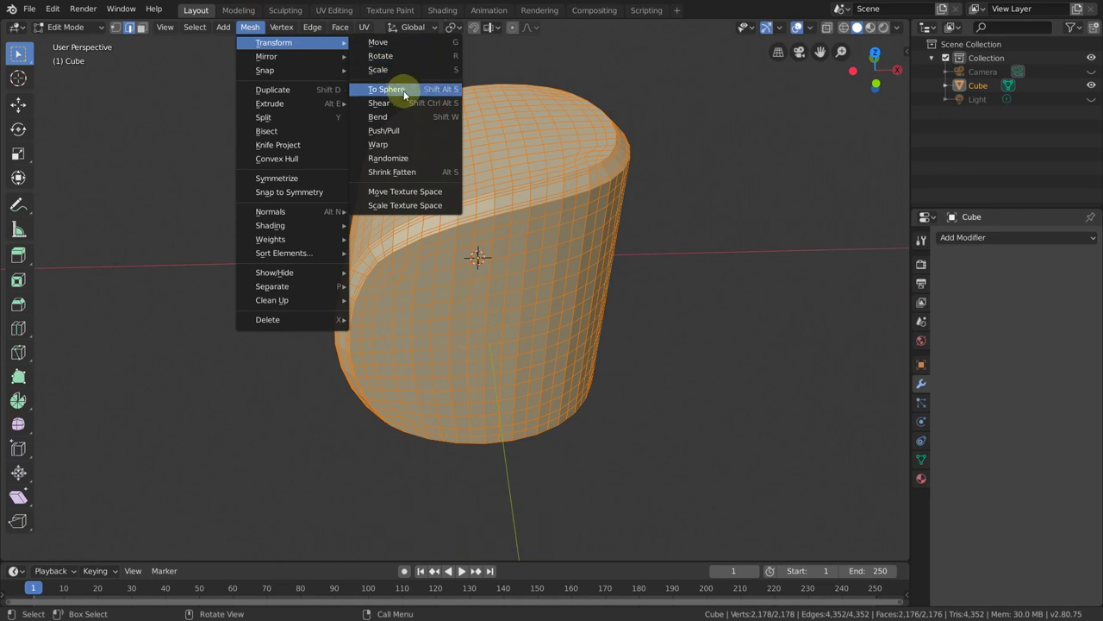
# Start a To Sphere transform on the whole mesh, bulging it toward factor 0.1705
pyautogui.click(413, 91)
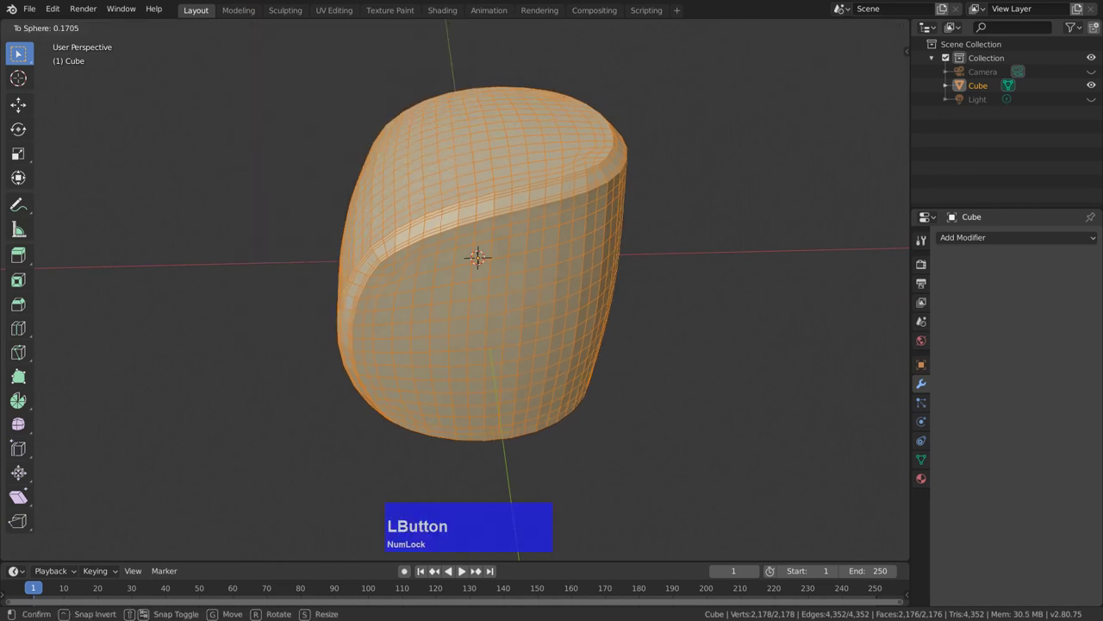
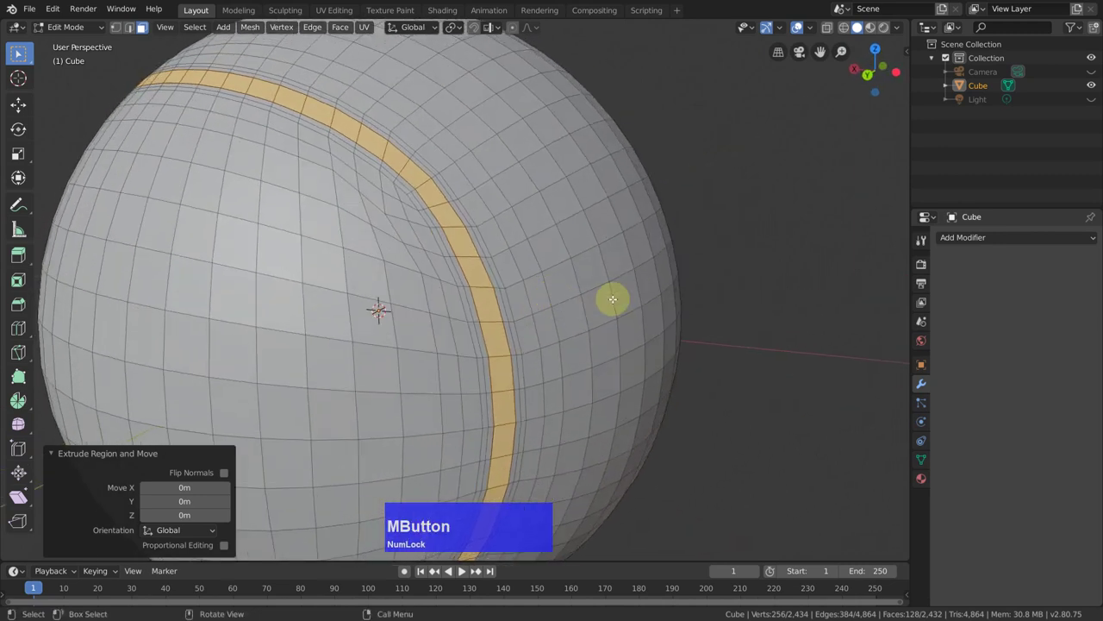
# Scale the extruded seam strip inward to 0.992 and grow the selection to neighbouring faces
pyautogui.press('s')
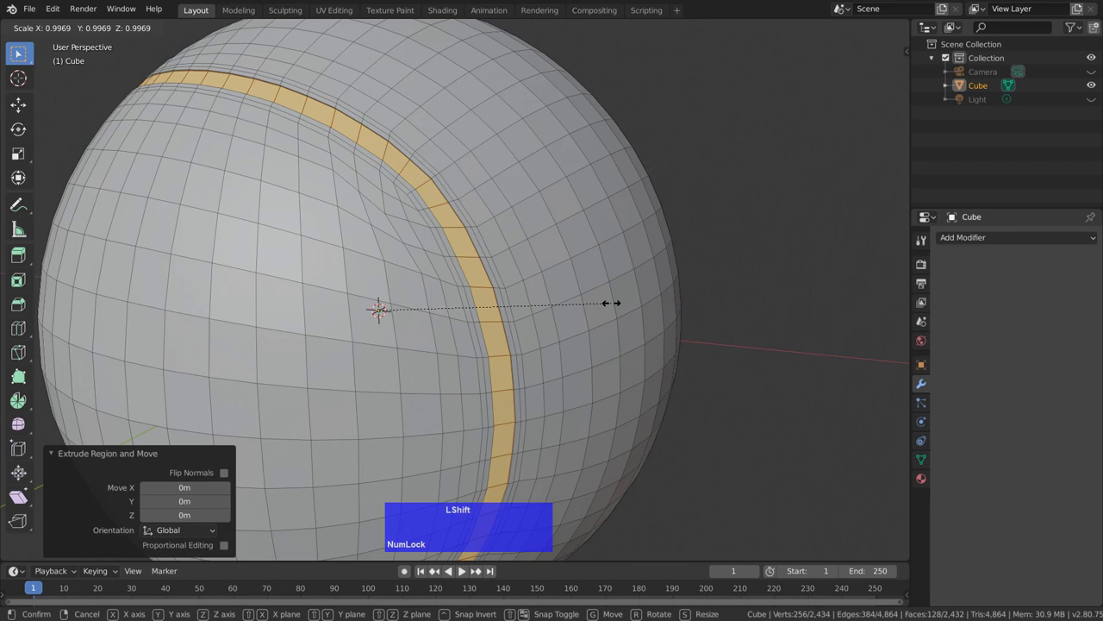
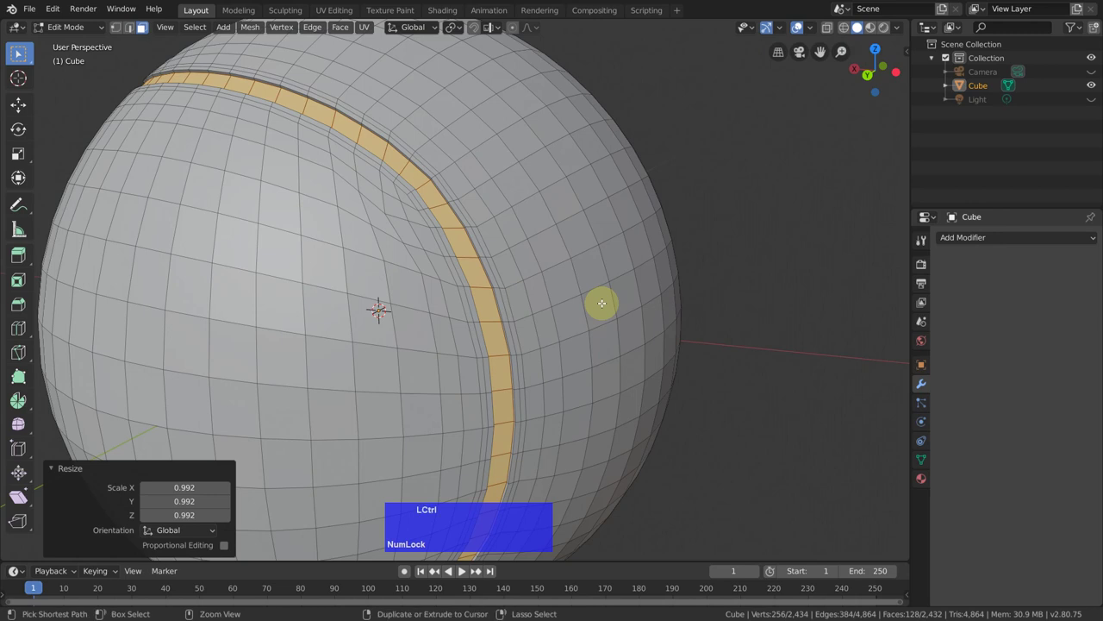
pyautogui.press('ctrl+KP_Add')
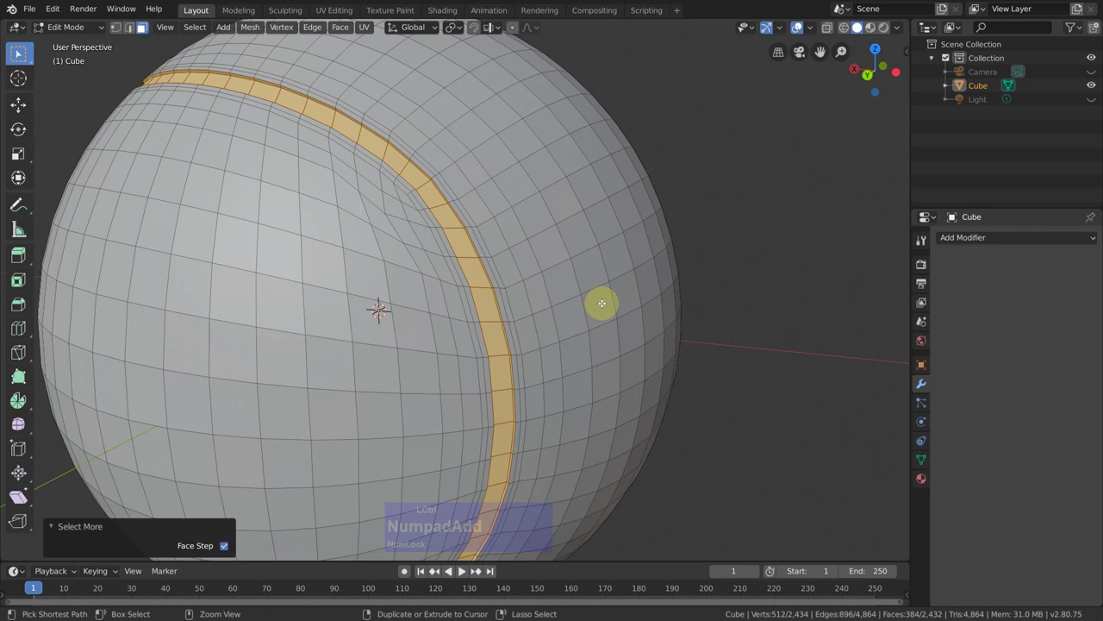
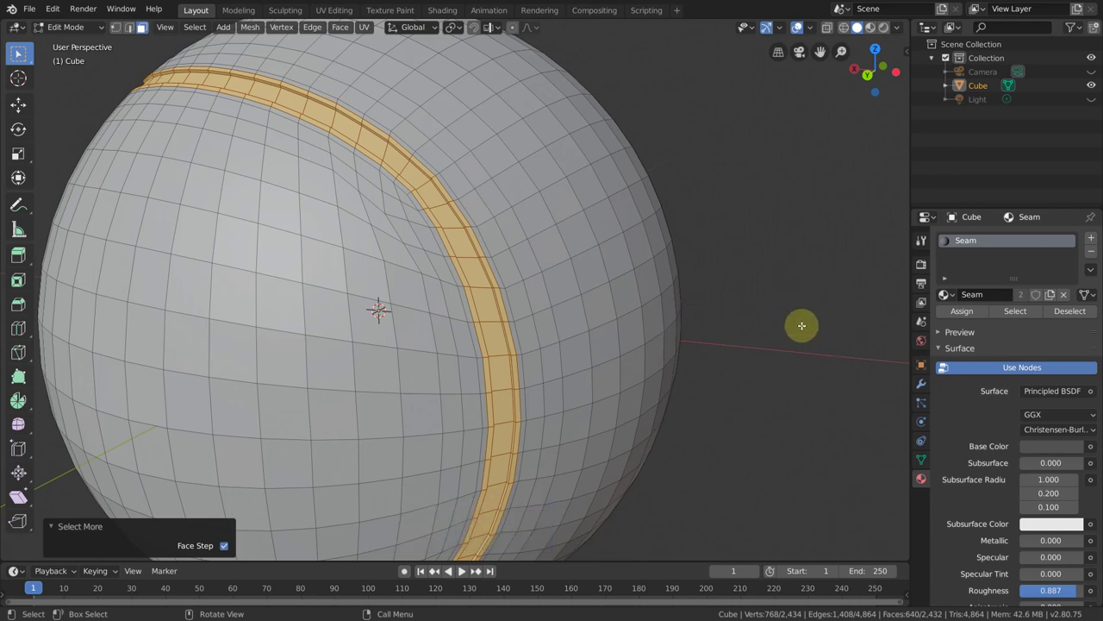
# Hide the seam band, select the remaining faces and create a material named Ball for them
pyautogui.press('h')
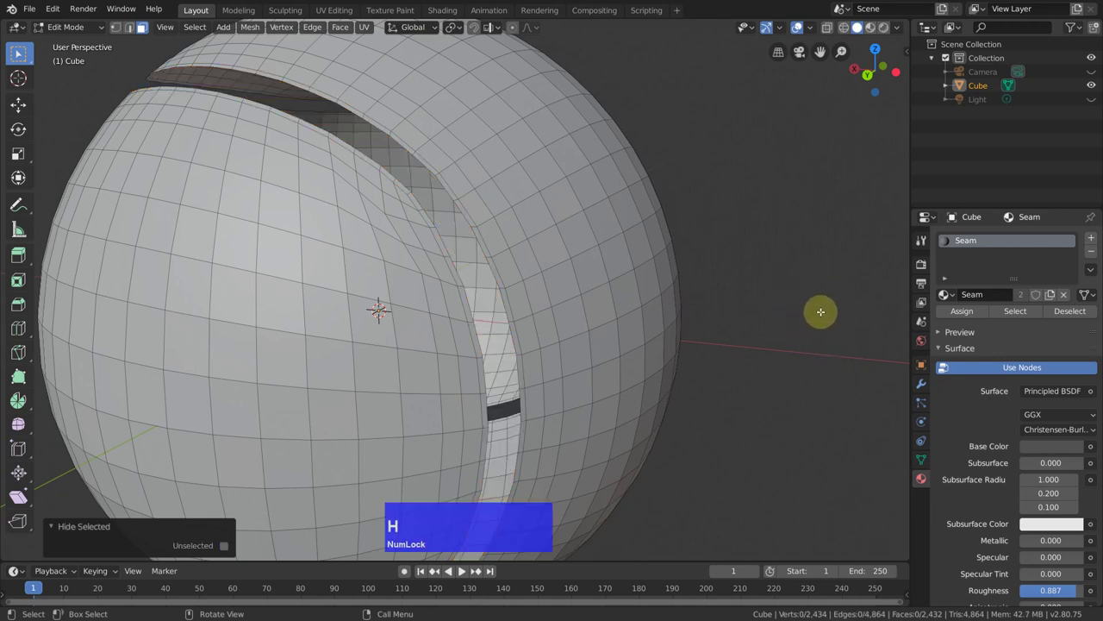
pyautogui.press('a')
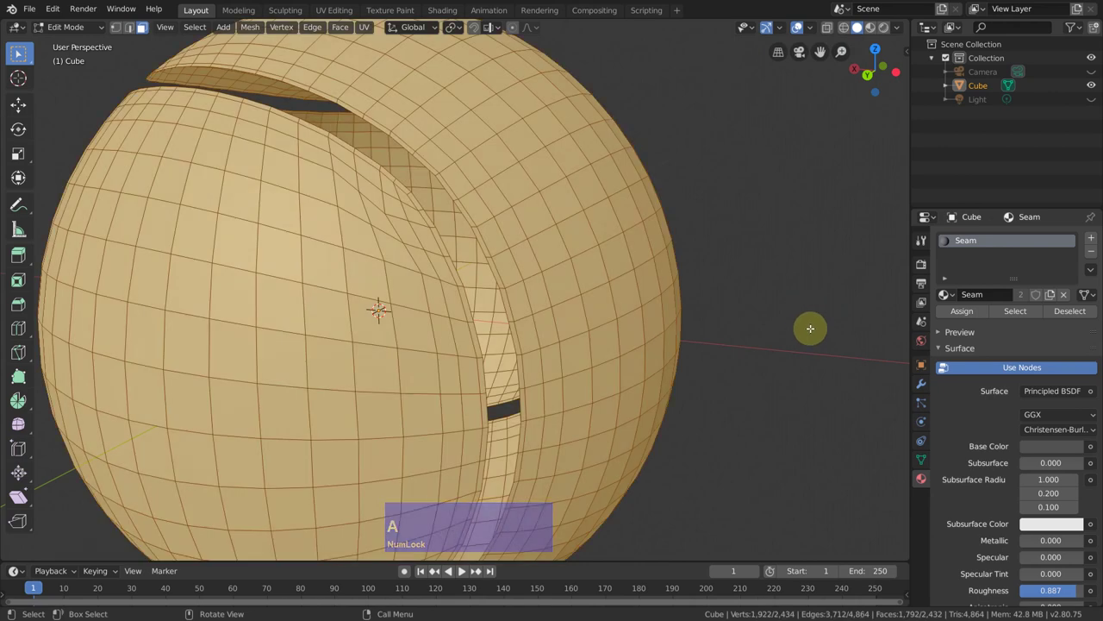
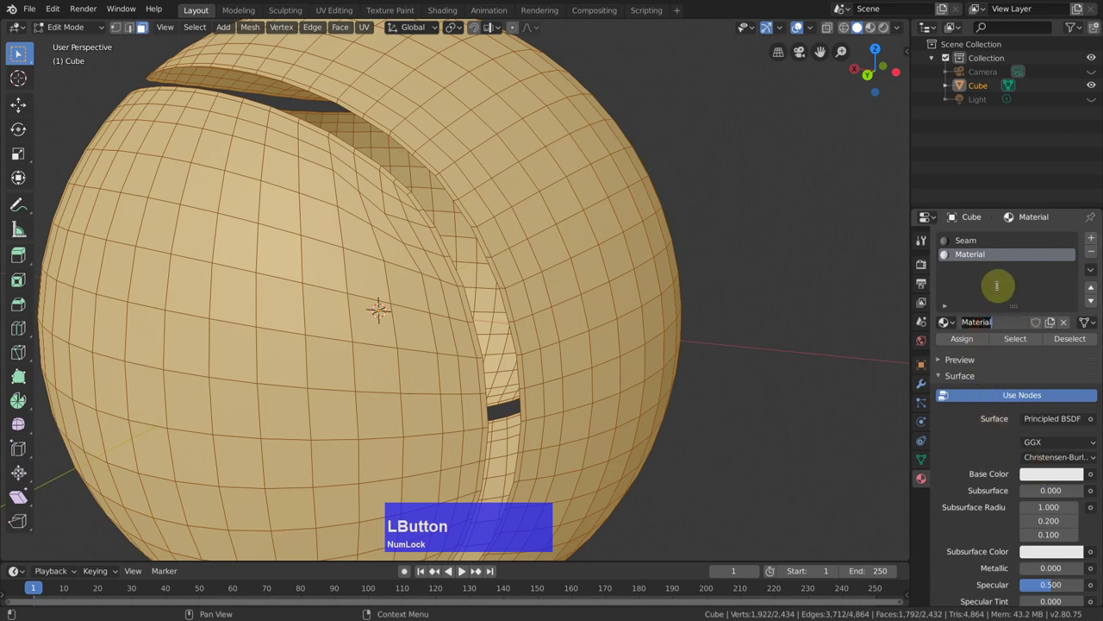
pyautogui.write('ball')
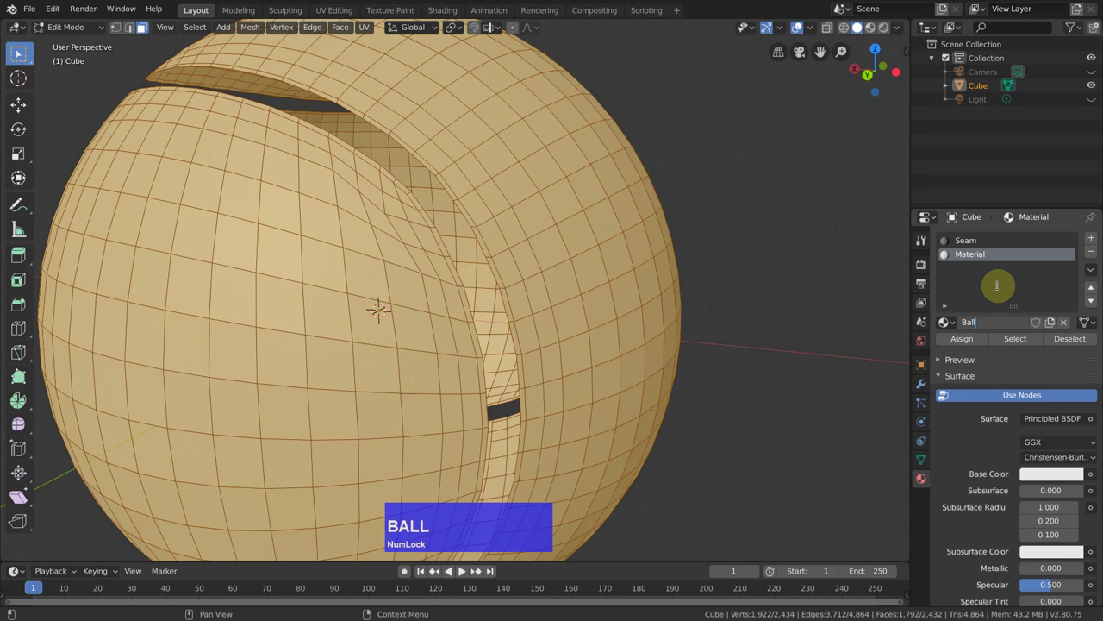
pyautogui.press('Return')
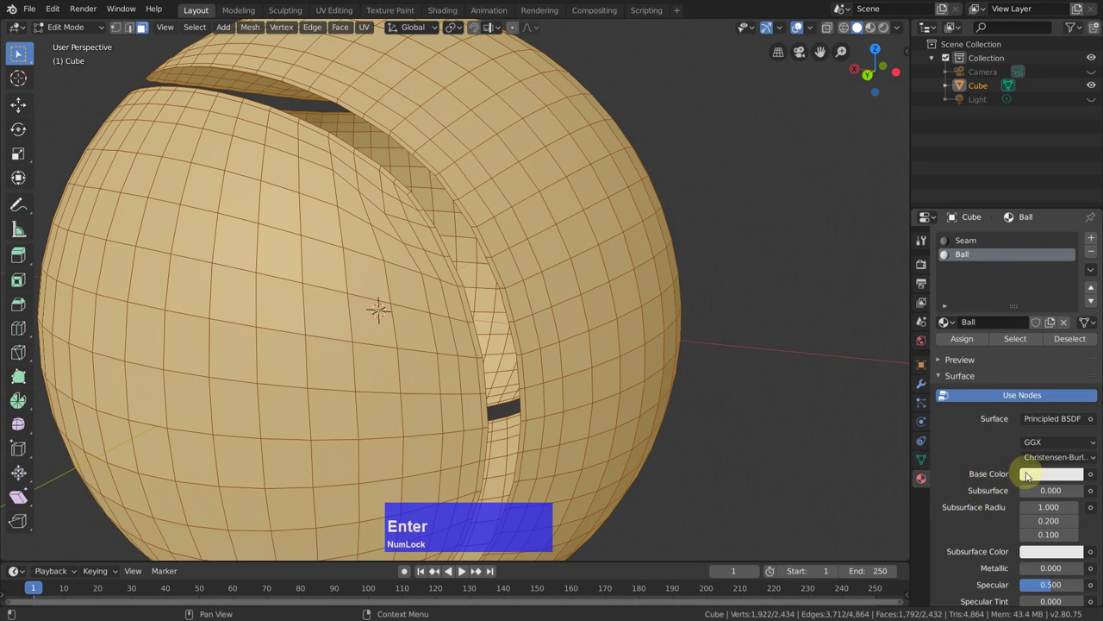
# Set the Ball material's base colour to bright yellow
pyautogui.click(1048, 481)
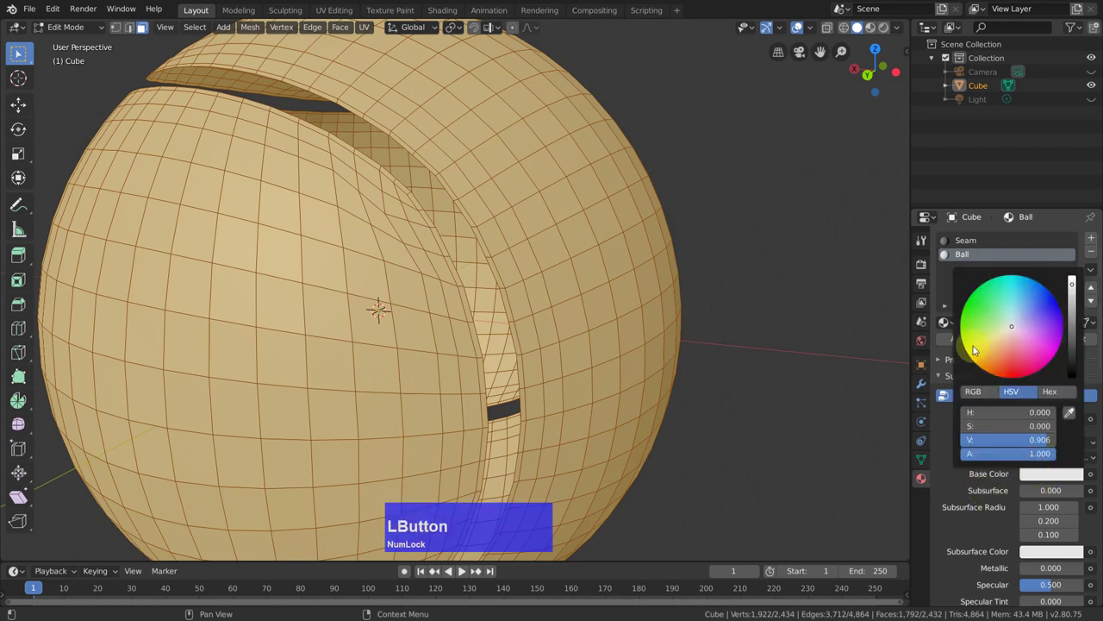
pyautogui.click(973, 349)
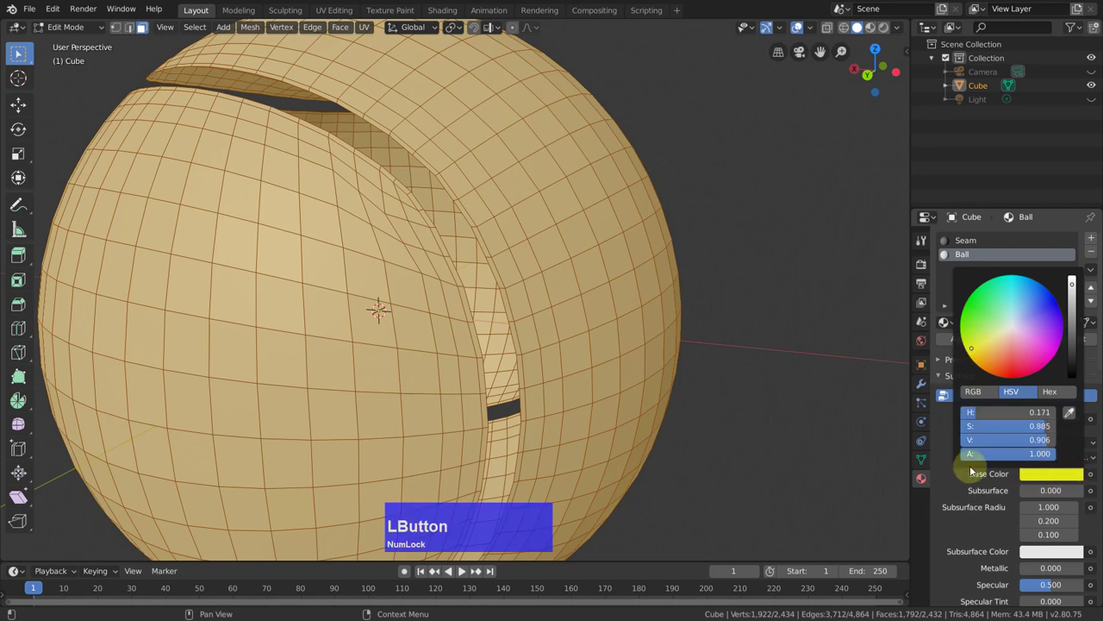
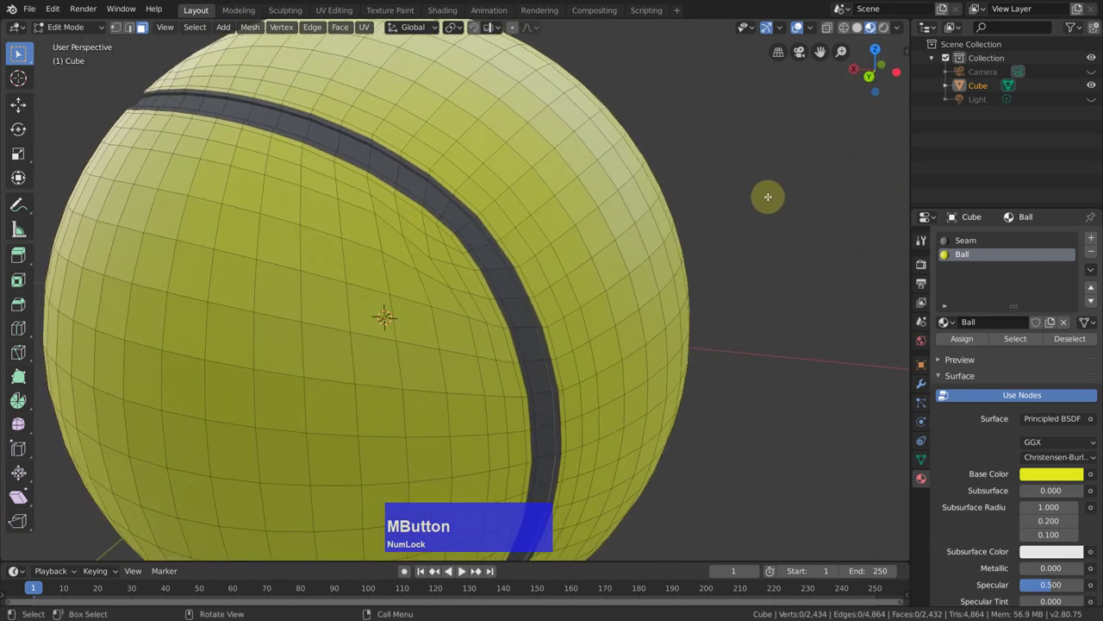
# Scroll the Object Data properties toward the vertex group controls
pyautogui.scroll(-3)
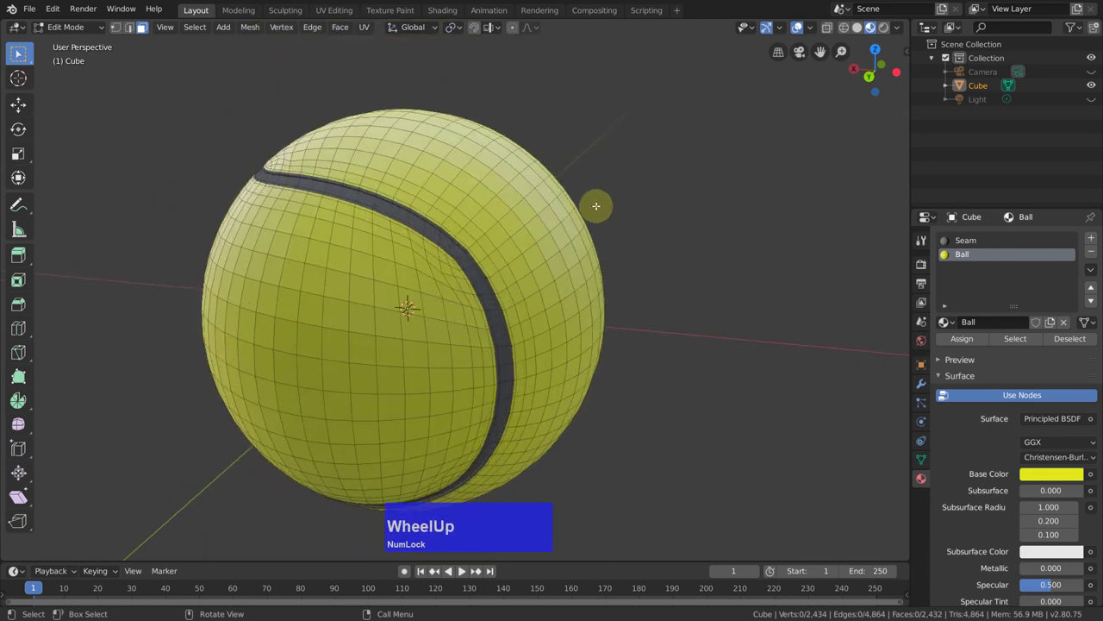
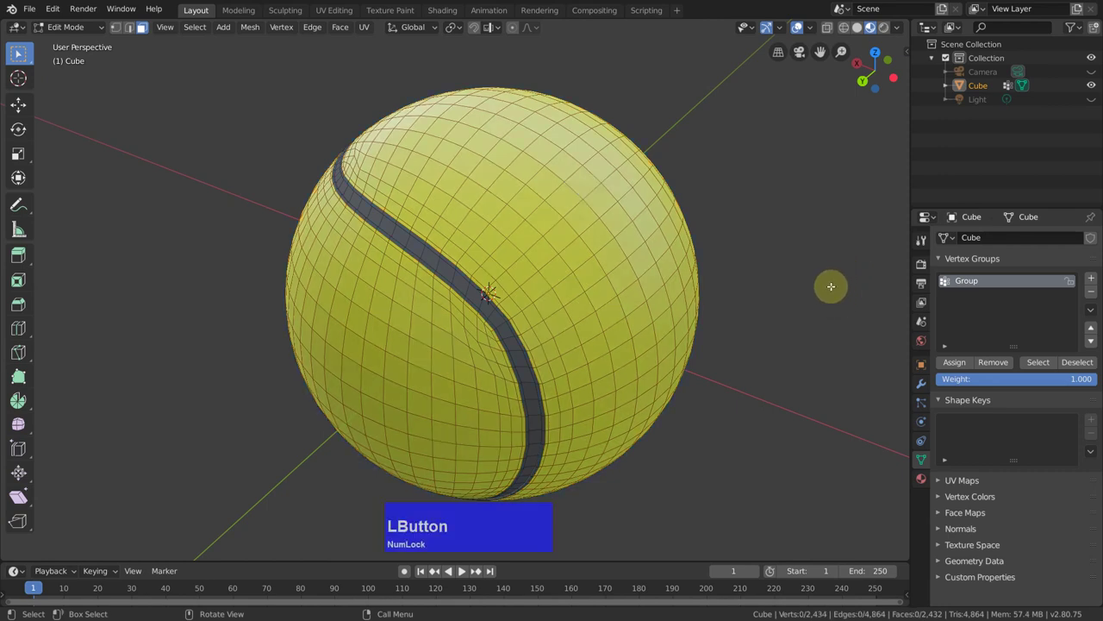
# Leave Edit Mode, shade the ball smooth, and show its empty Particle Properties
pyautogui.press('Tab')
pyautogui.rightClick(759, 203)
pyautogui.click(761, 204)
pyautogui.middleClick(581, 316)
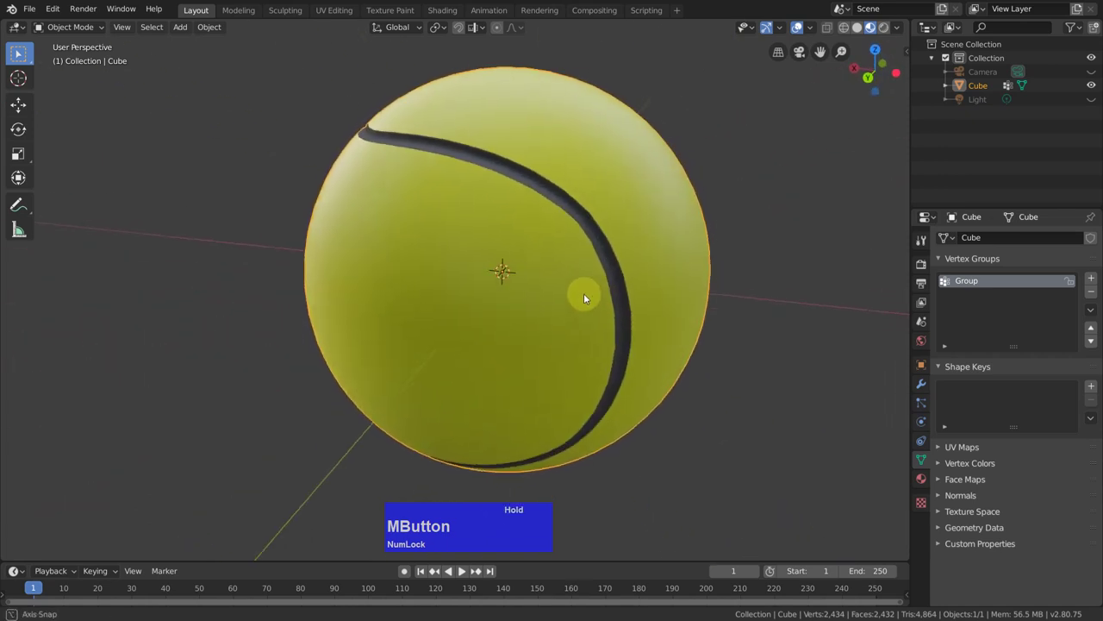
pyautogui.middleClick(688, 305)
pyautogui.click(925, 406)
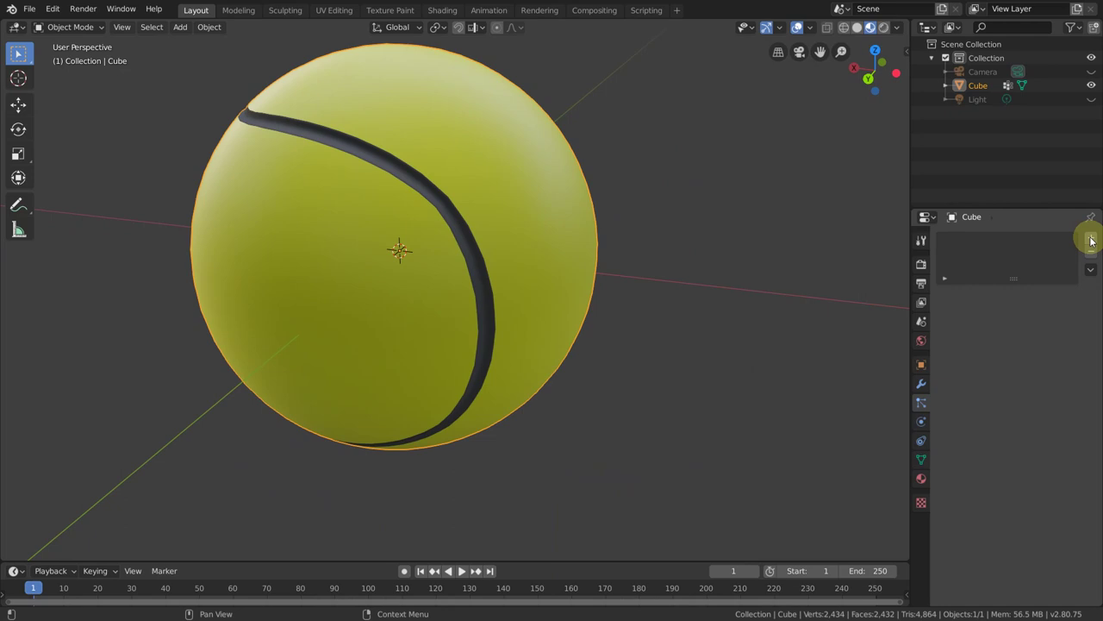
# Add a Hair particle system rendering with the Ball material and shorten the hair length
pyautogui.click(1092, 237)
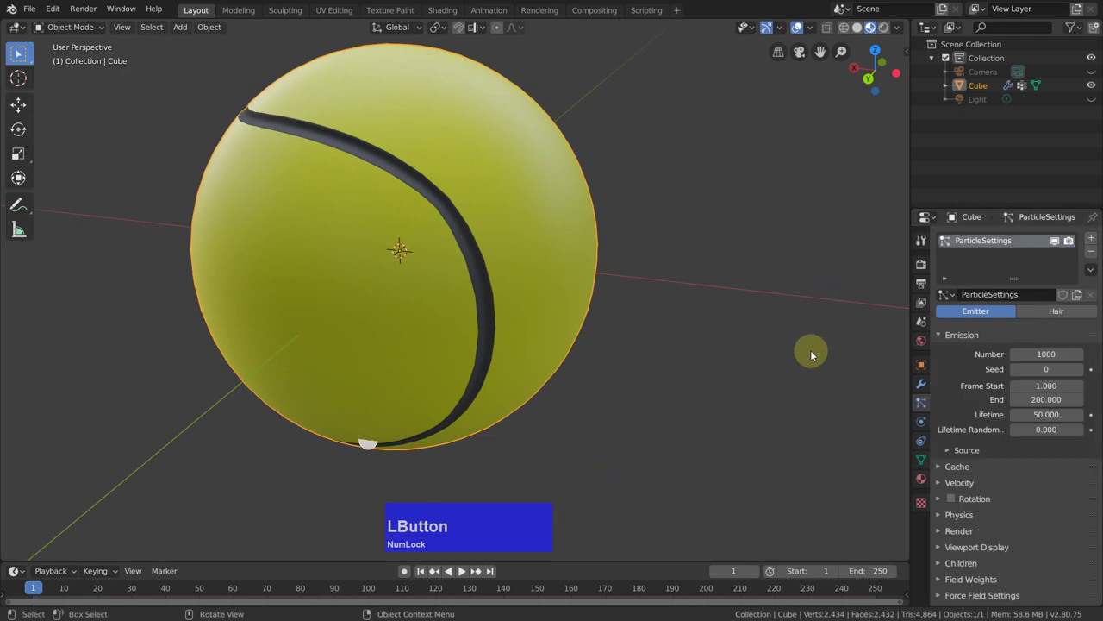
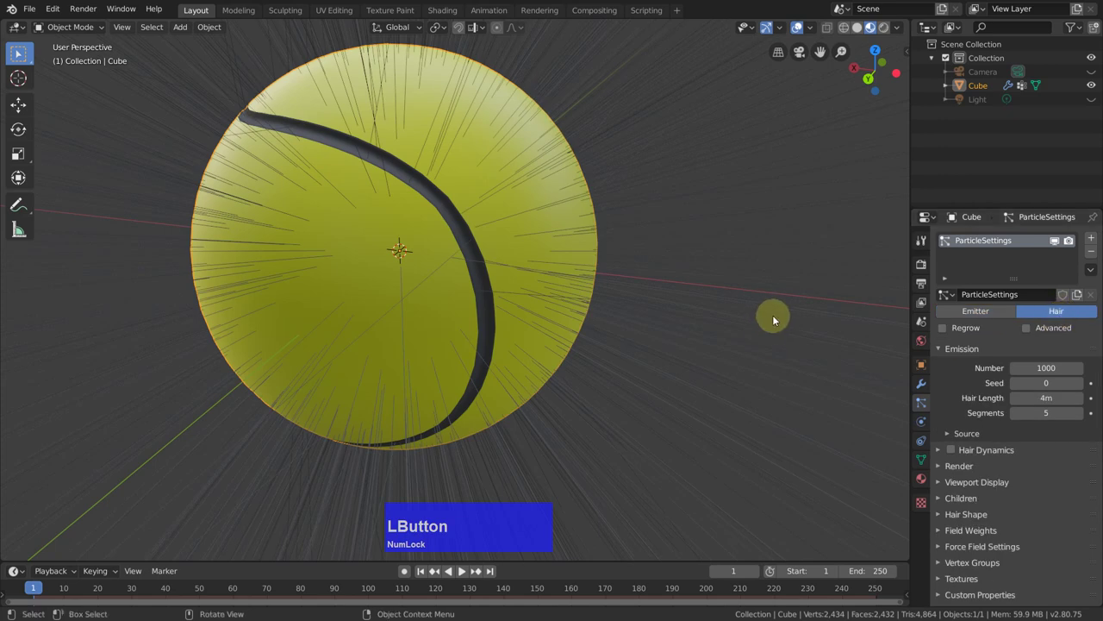
pyautogui.middleClick(790, 328)
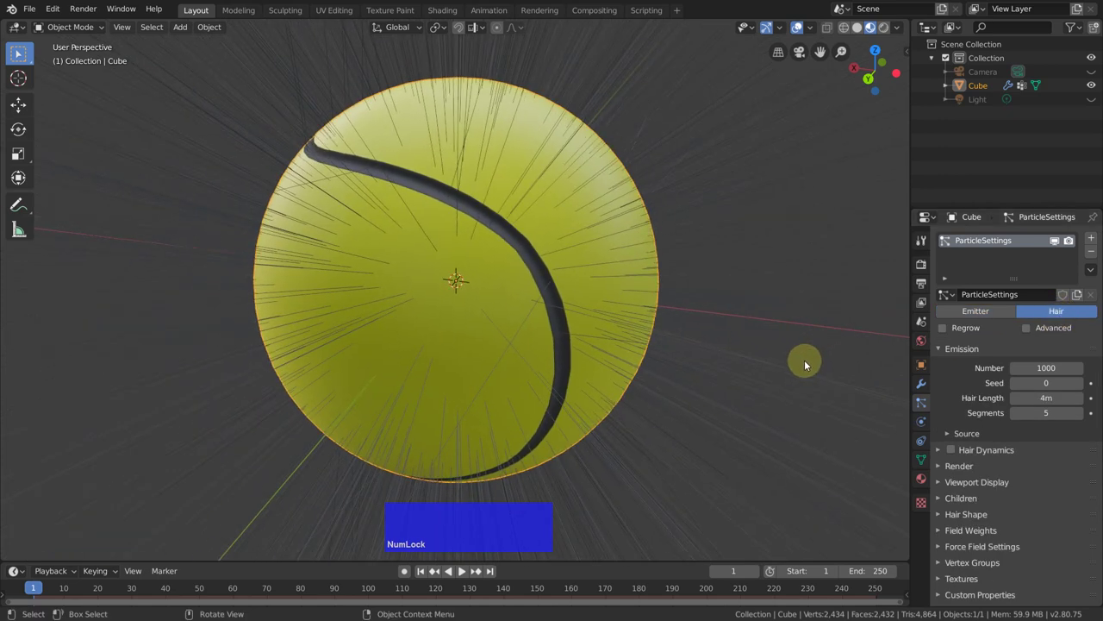
pyautogui.scroll(-3)
pyautogui.click(941, 466)
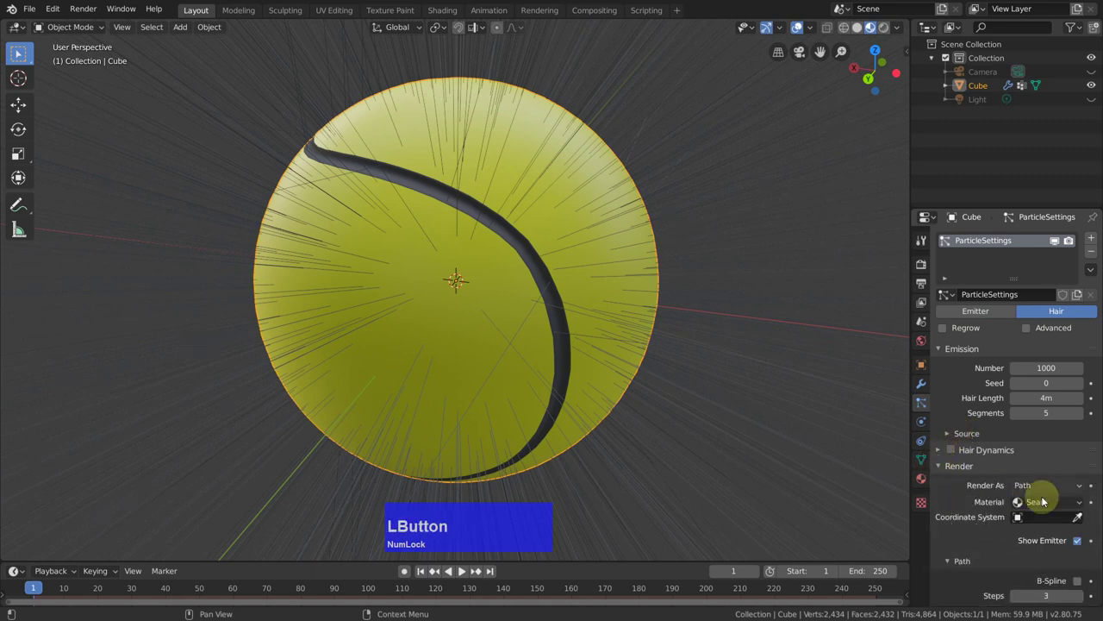
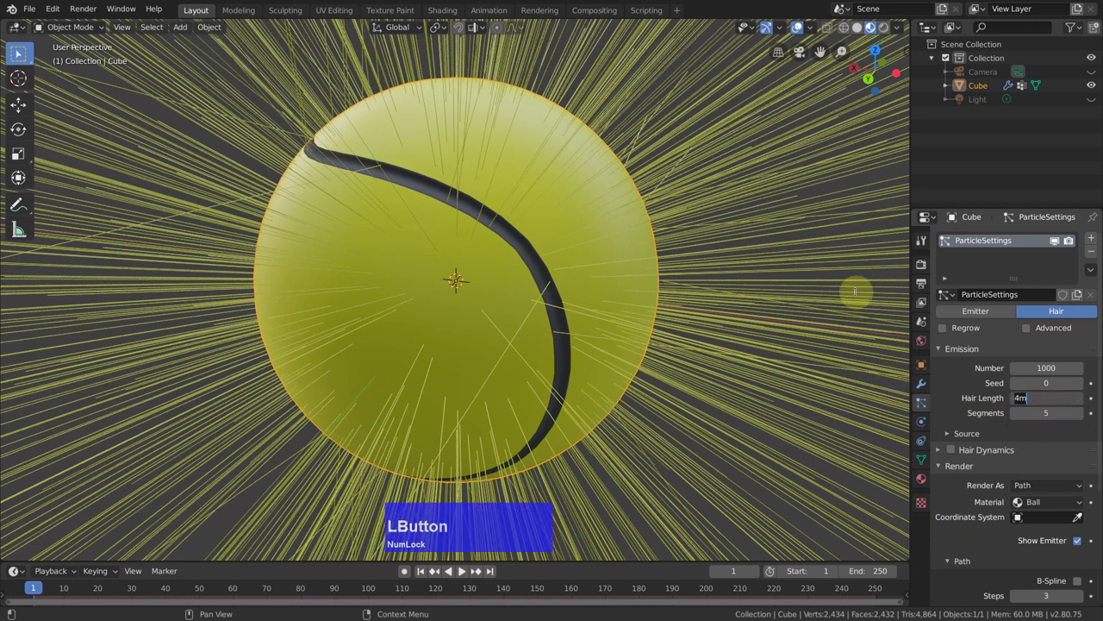
pyautogui.write('.1')
pyautogui.press('Return')
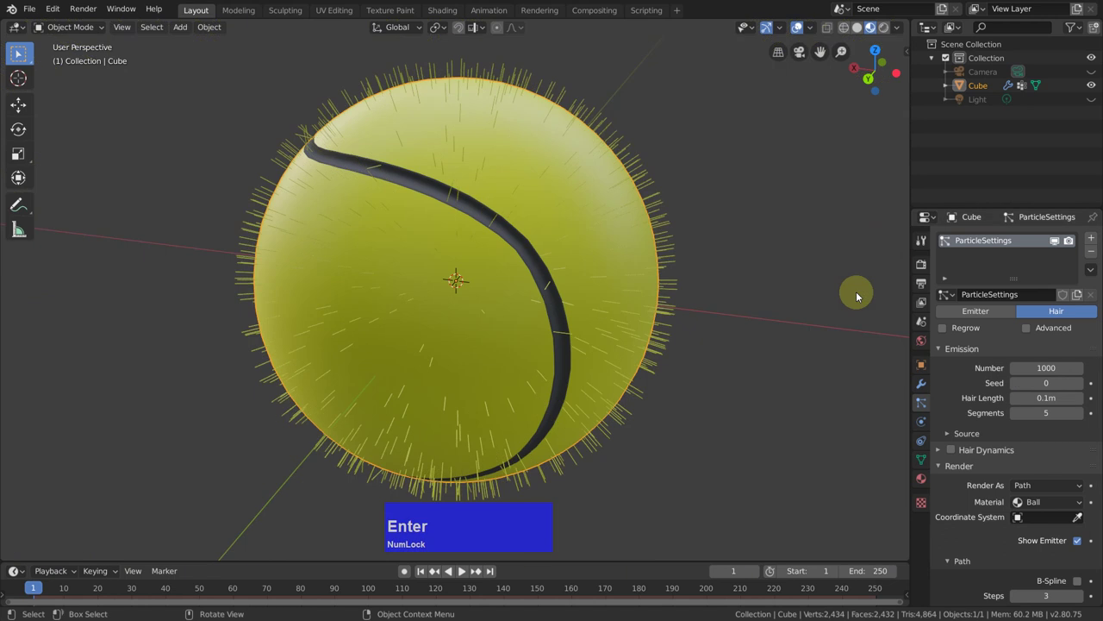
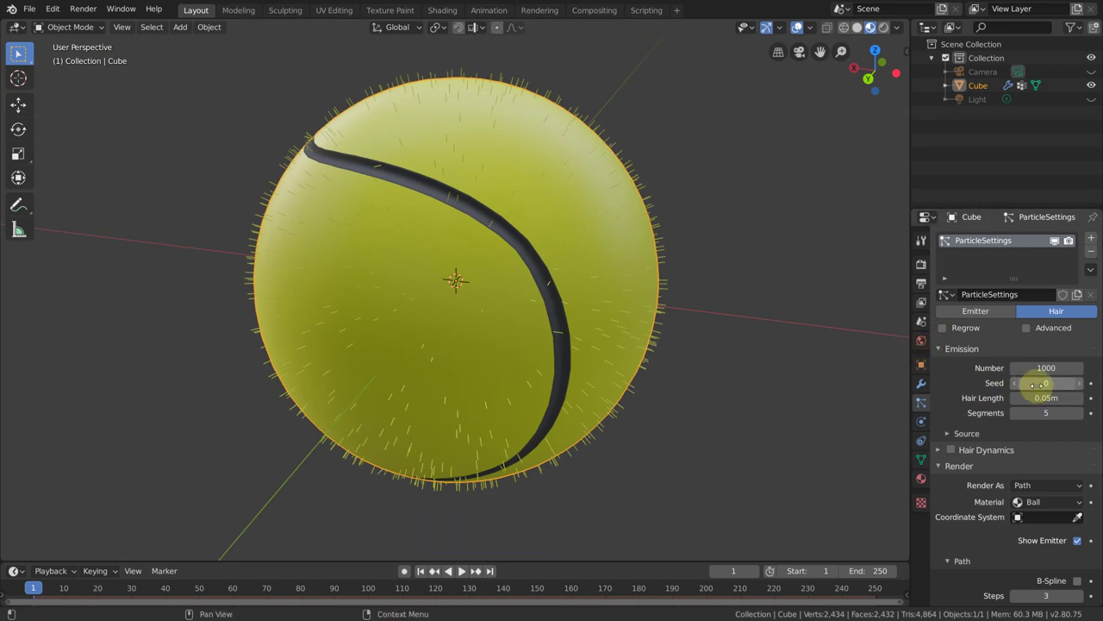
pyautogui.scroll(-3)
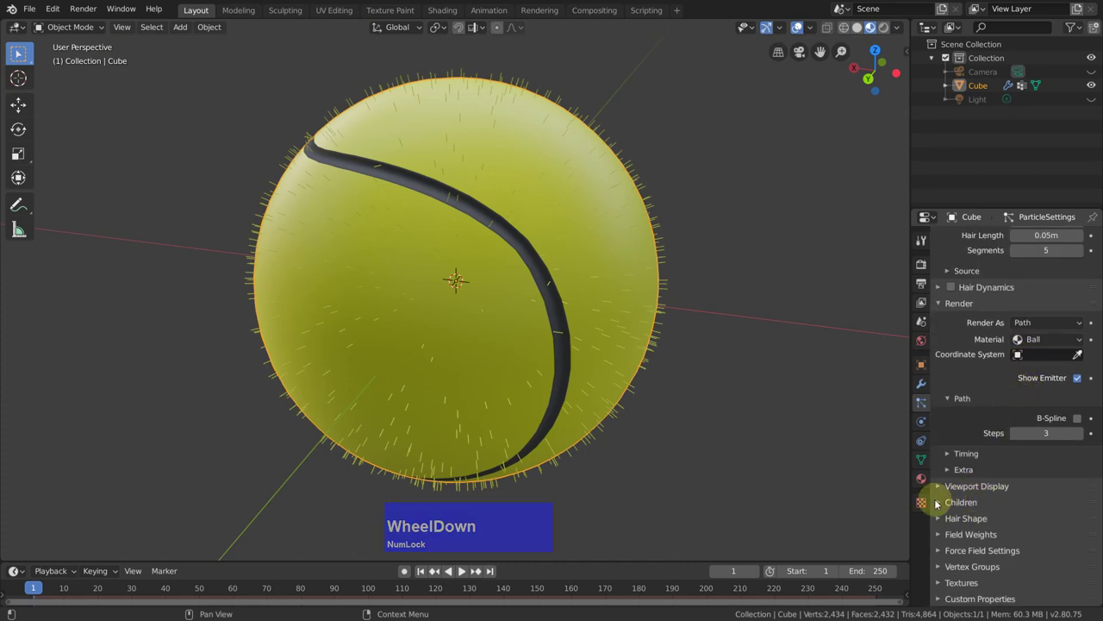
# Use Interpolated children with 250 per strand and expand the Vertex Groups panel
pyautogui.click(938, 500)
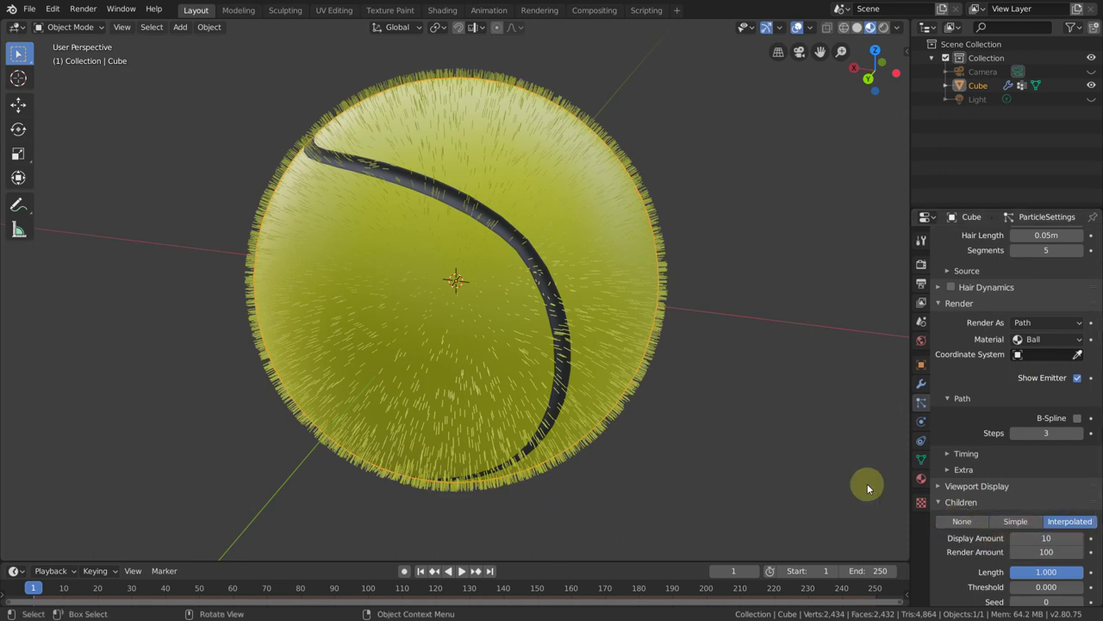
pyautogui.scroll(-3)
pyautogui.scroll(3)
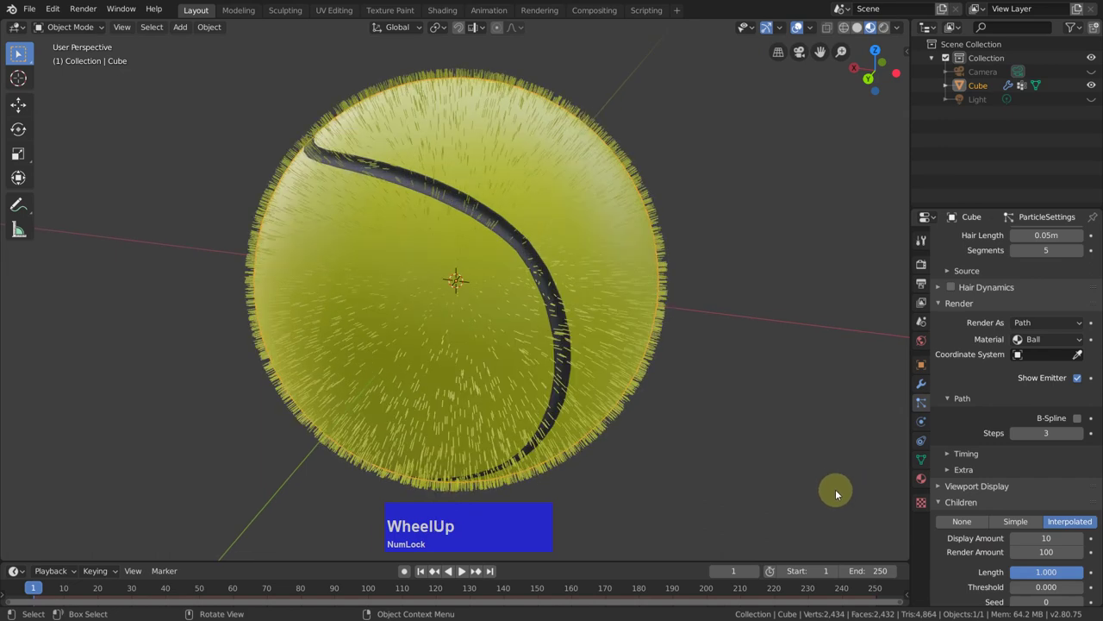
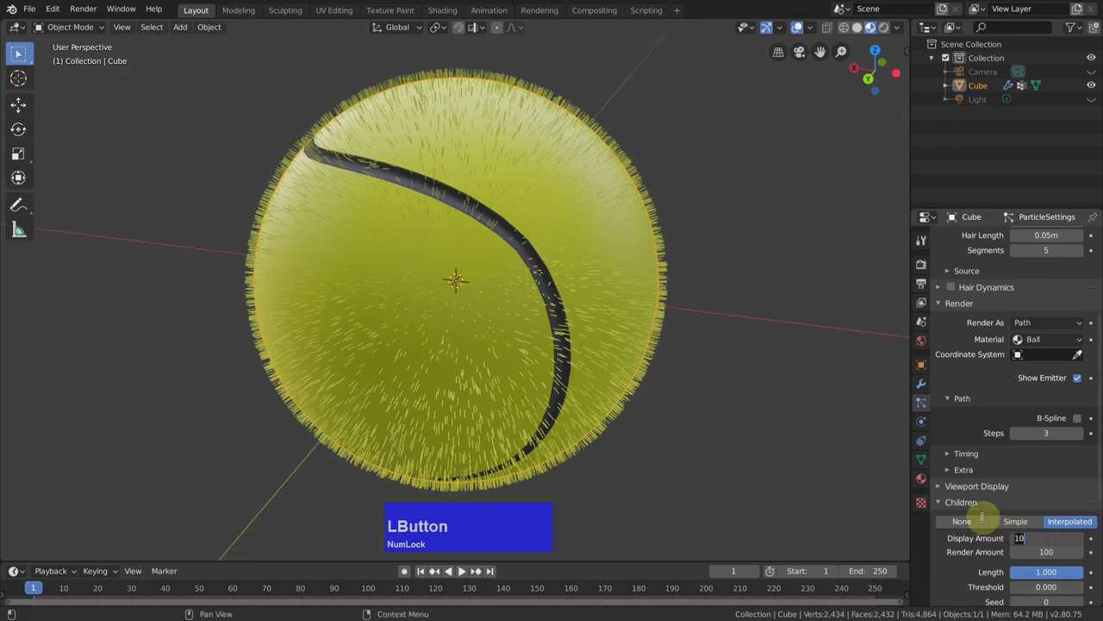
pyautogui.write('250')
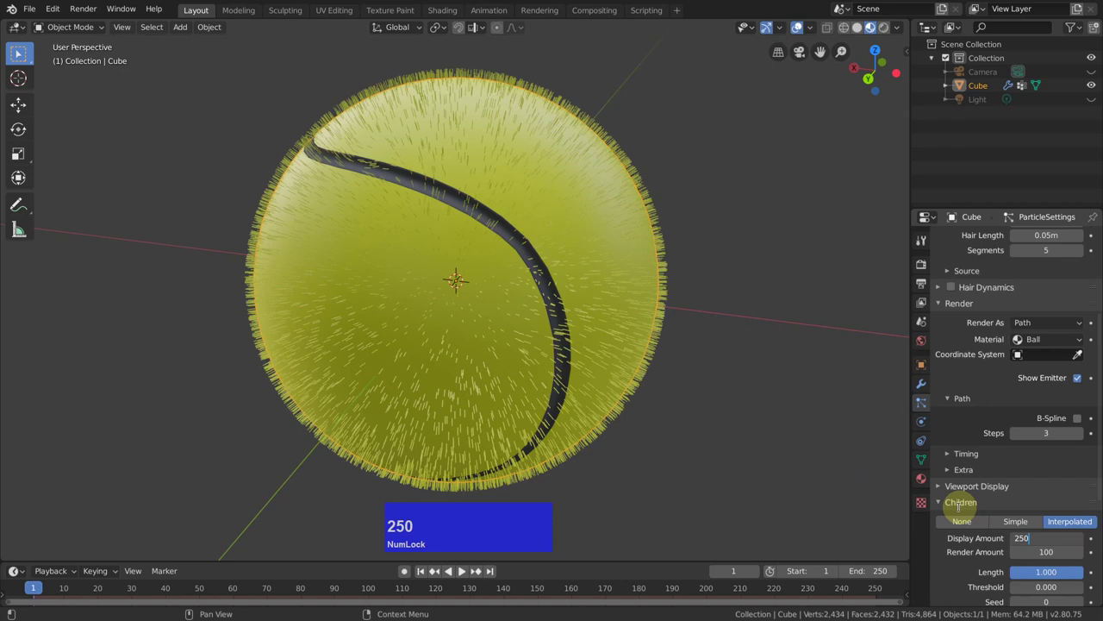
pyautogui.press('Return')
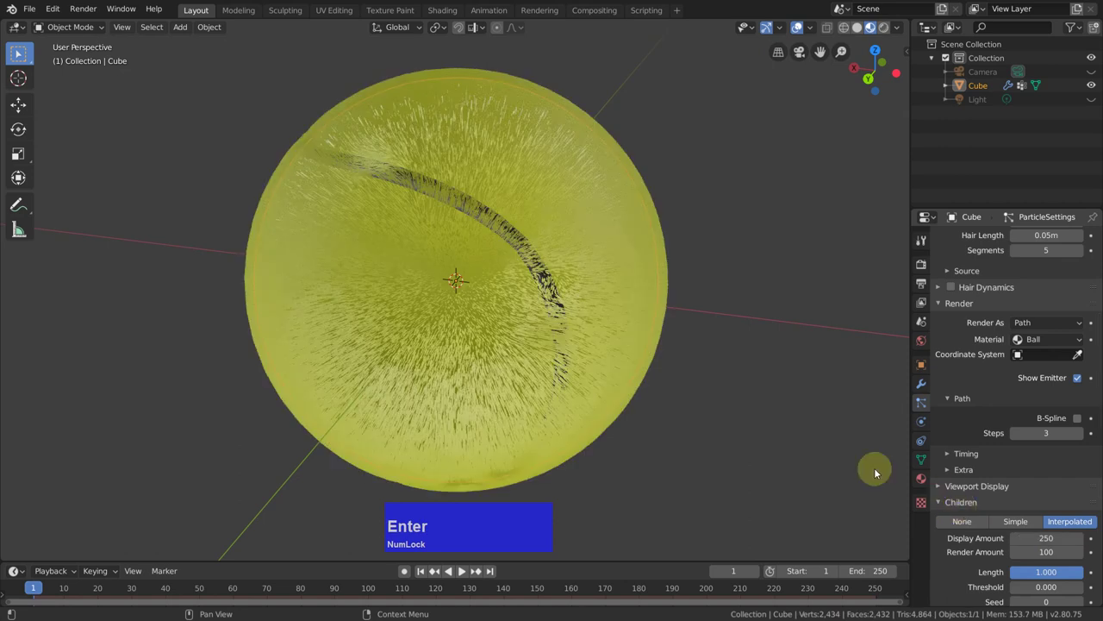
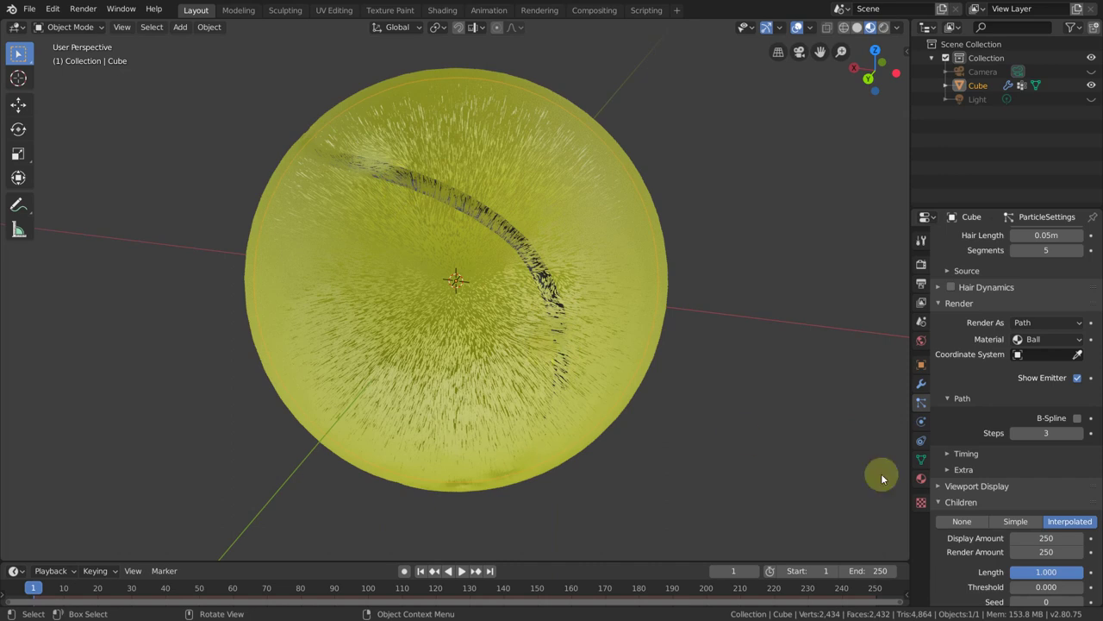
pyautogui.scroll(-3)
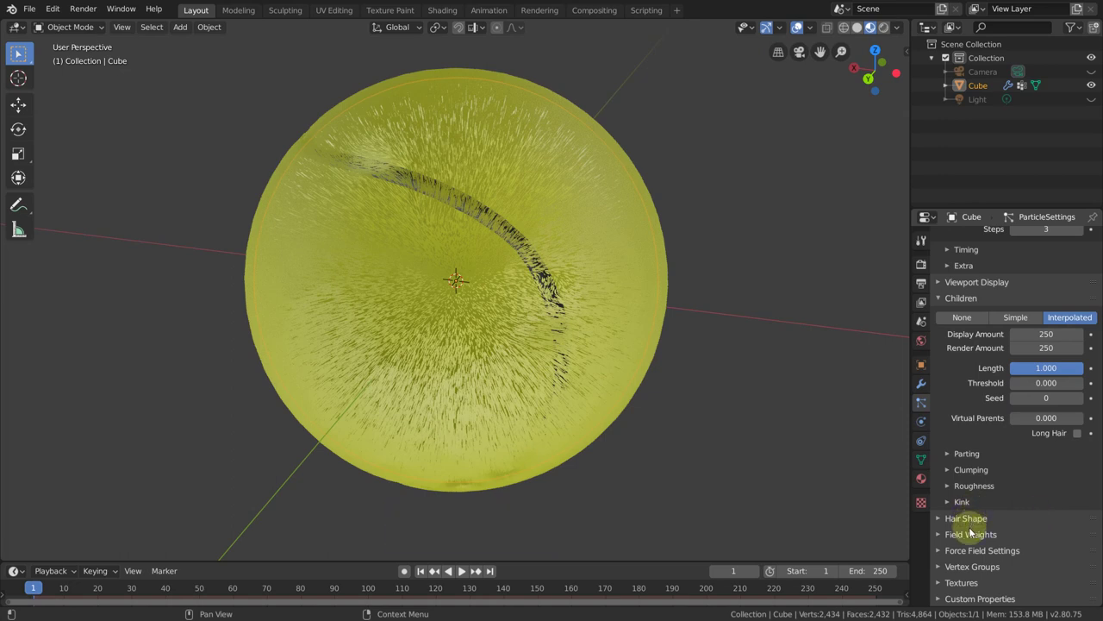
pyautogui.click(941, 569)
pyautogui.scroll(-3)
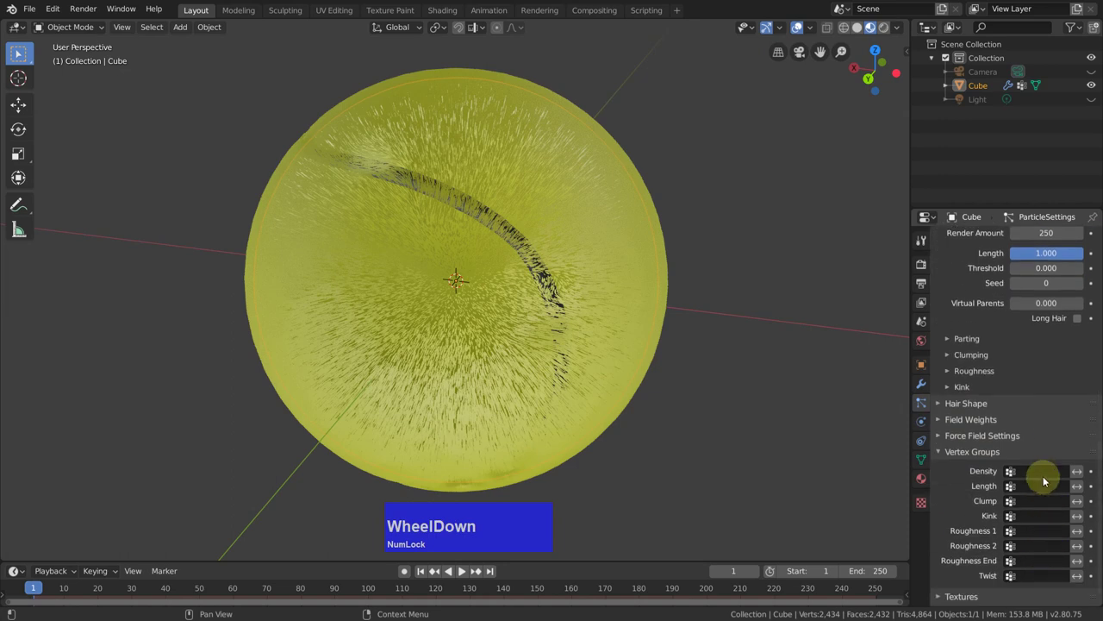
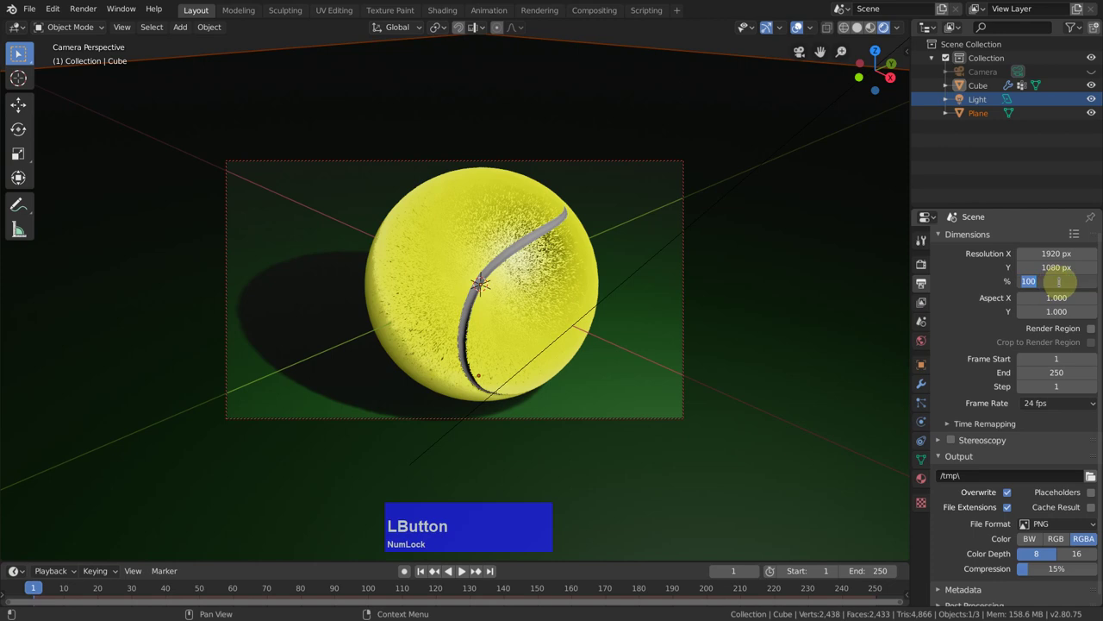
# Set resolution to 66%, switch to Cycles with 512 samples, and start the F12 render
pyautogui.write('66')
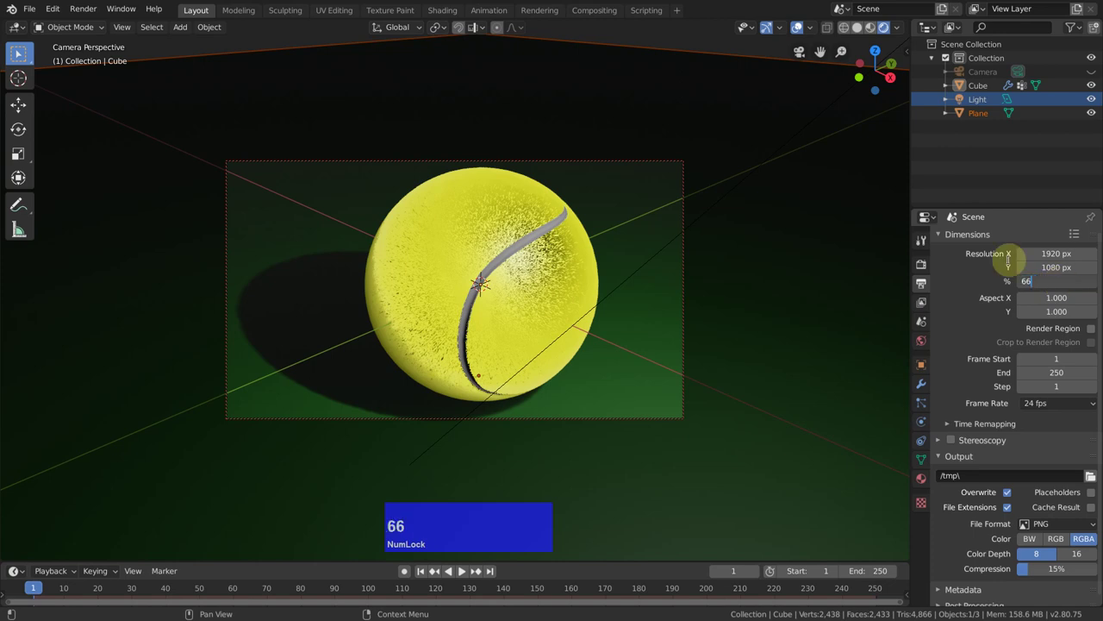
pyautogui.press('Return')
pyautogui.click(934, 272)
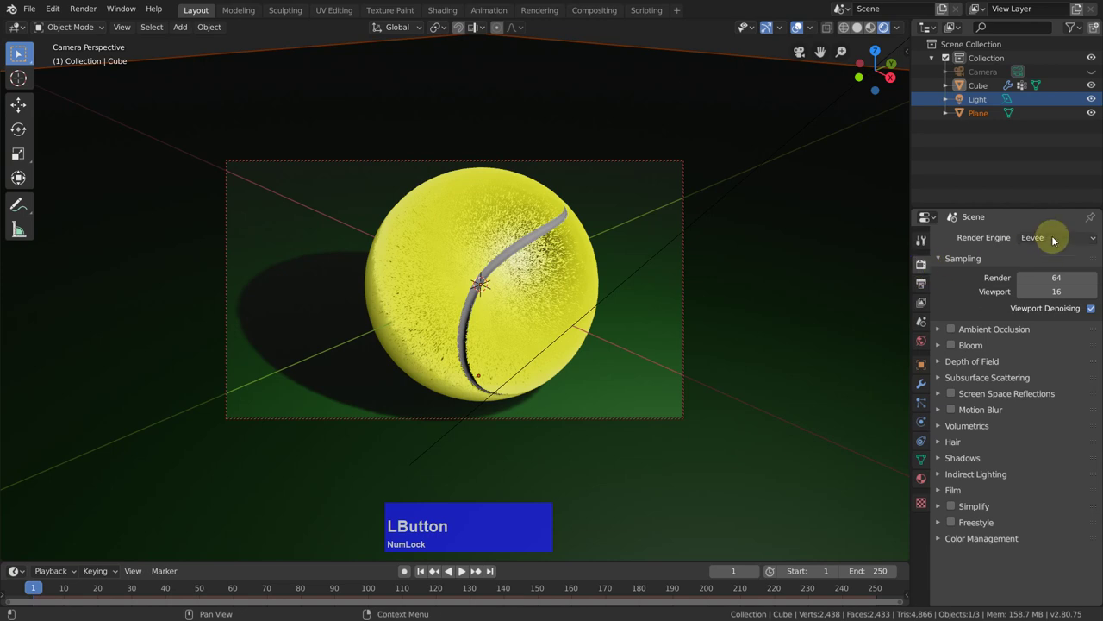
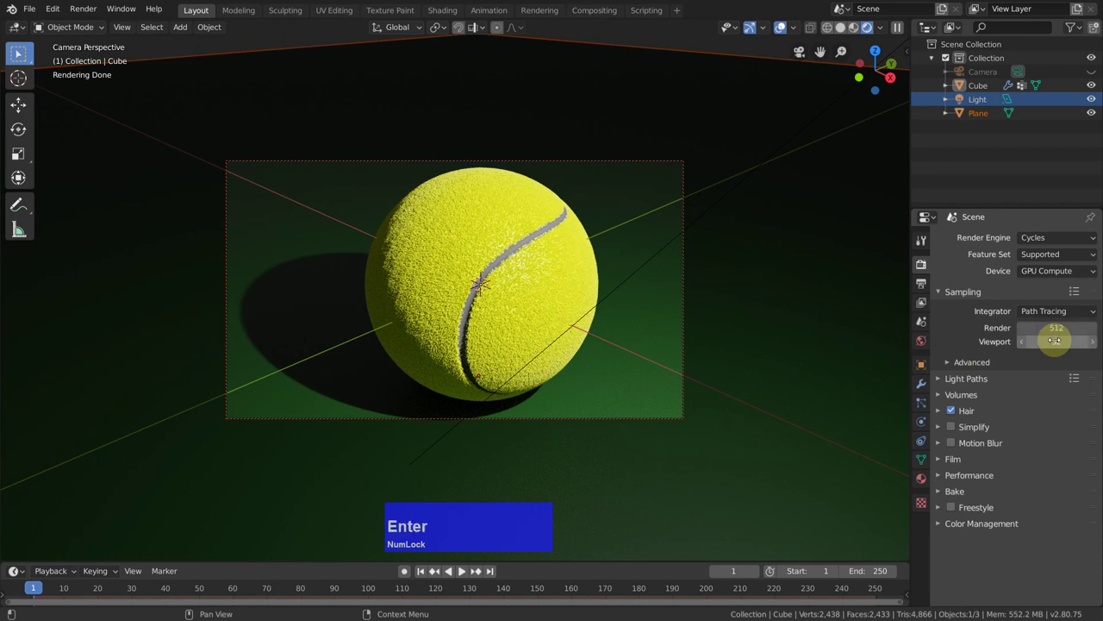
pyautogui.press('F12')
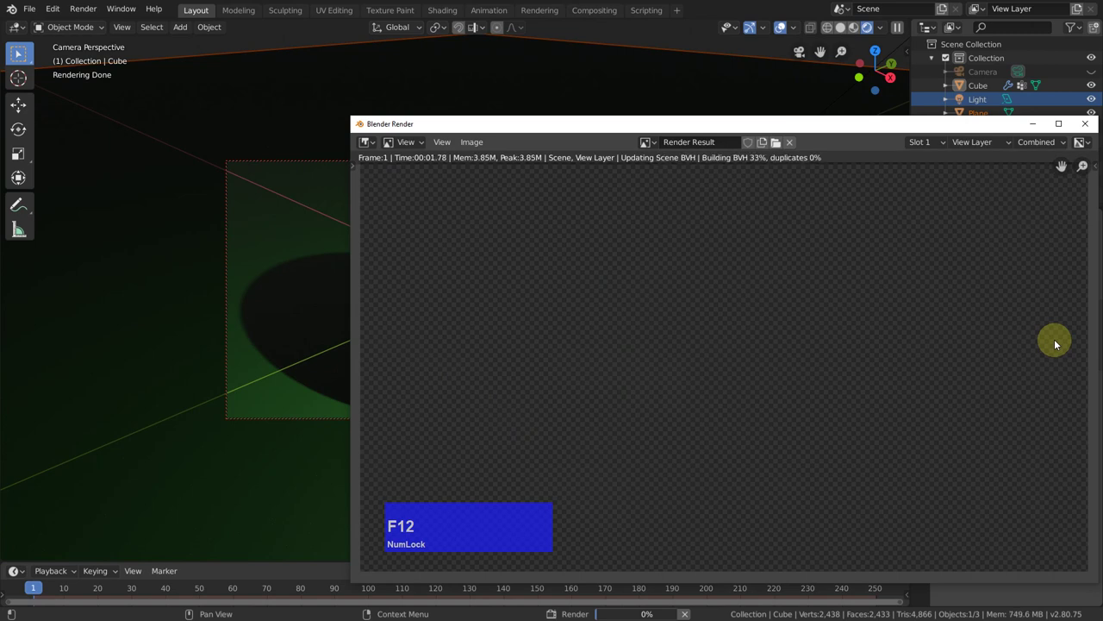